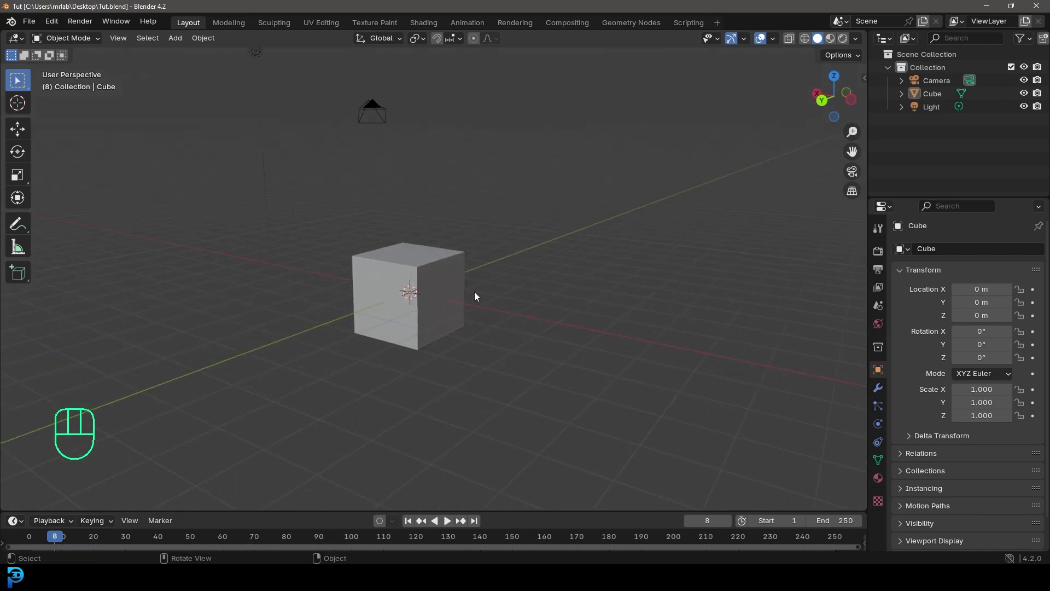
Subdivide the default cube and round it into a sphere with To Sphere
click(430, 256)
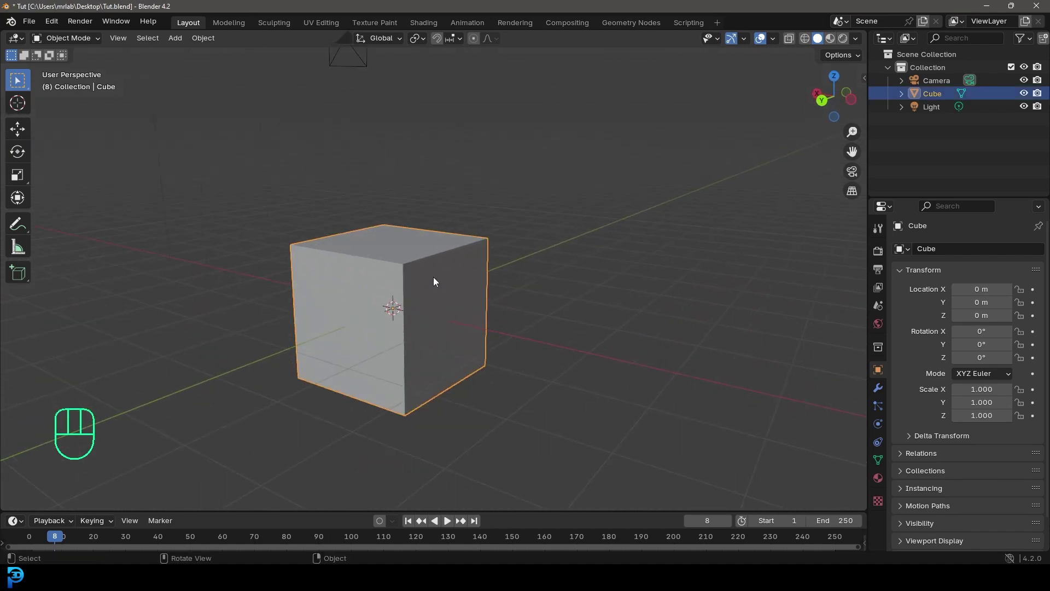
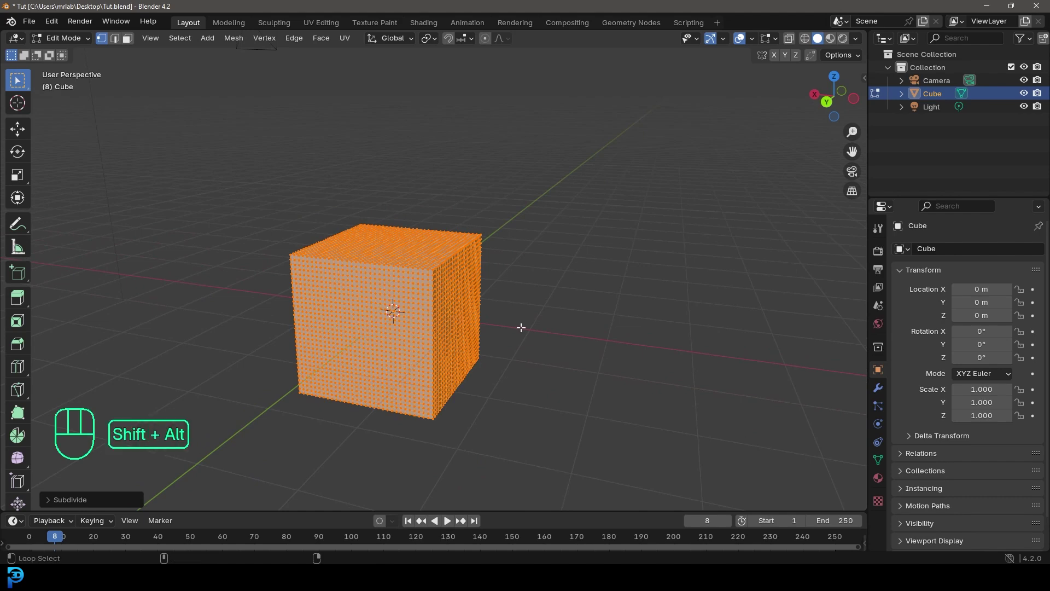
key(shift+alt+s)
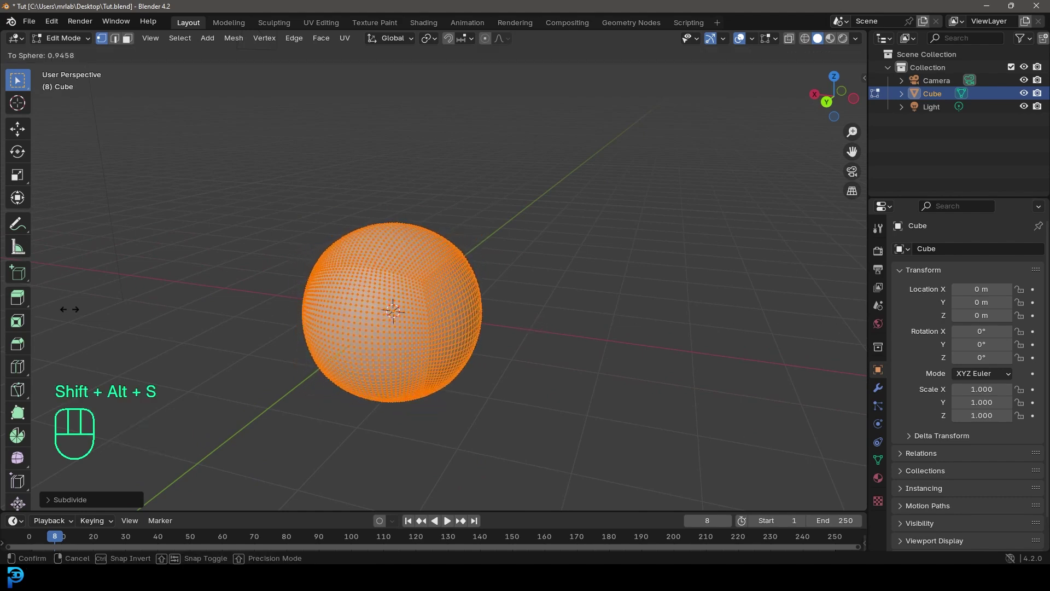
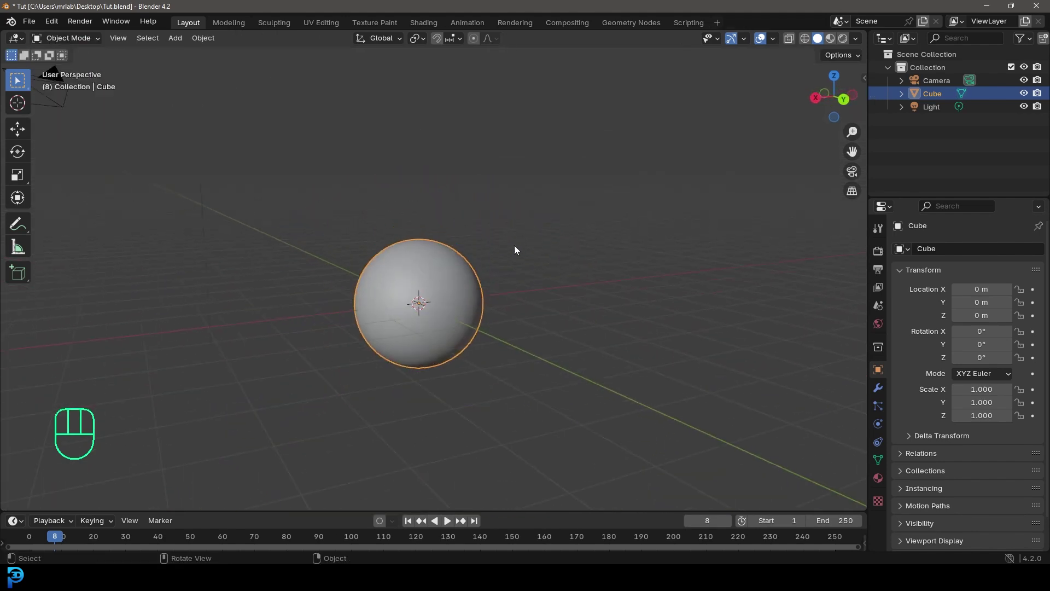
Delete the camera and light, then view the lone sphere from the front
drag(414, 271, 412, 295)
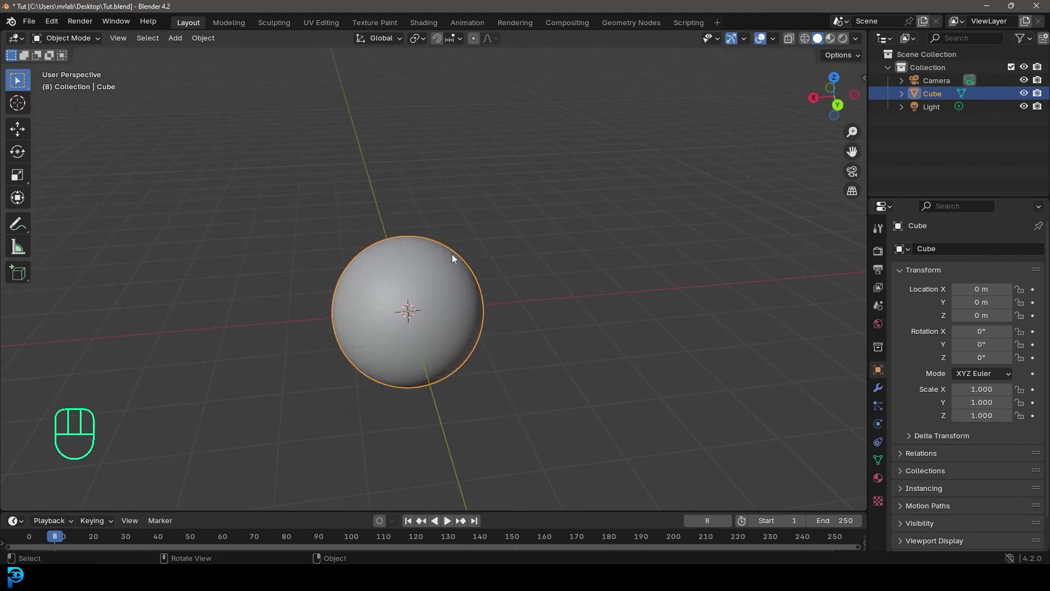
drag(437, 262, 415, 249)
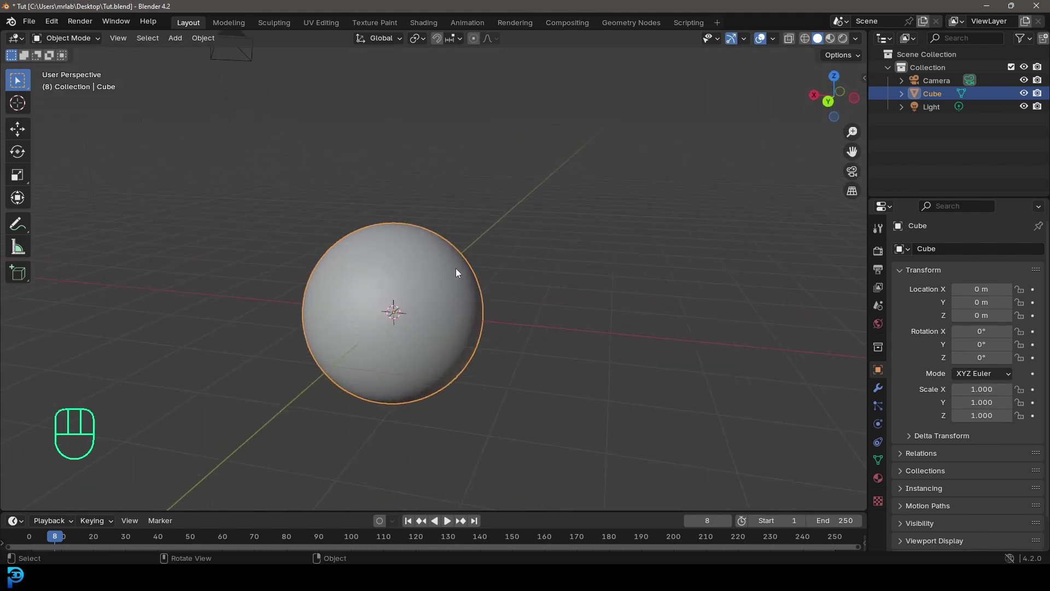
drag(430, 245, 351, 245)
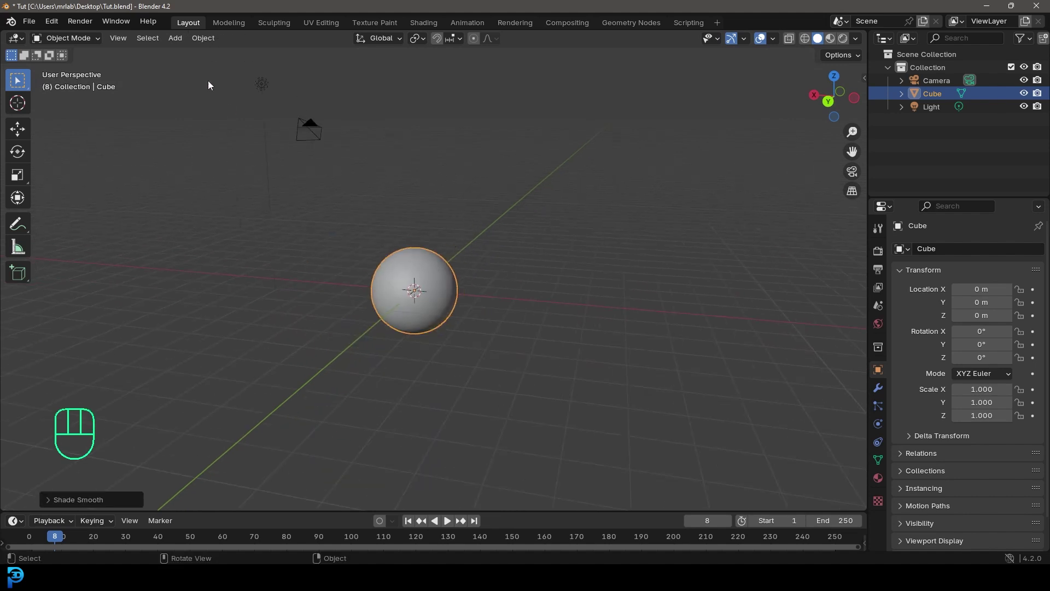
click(349, 141)
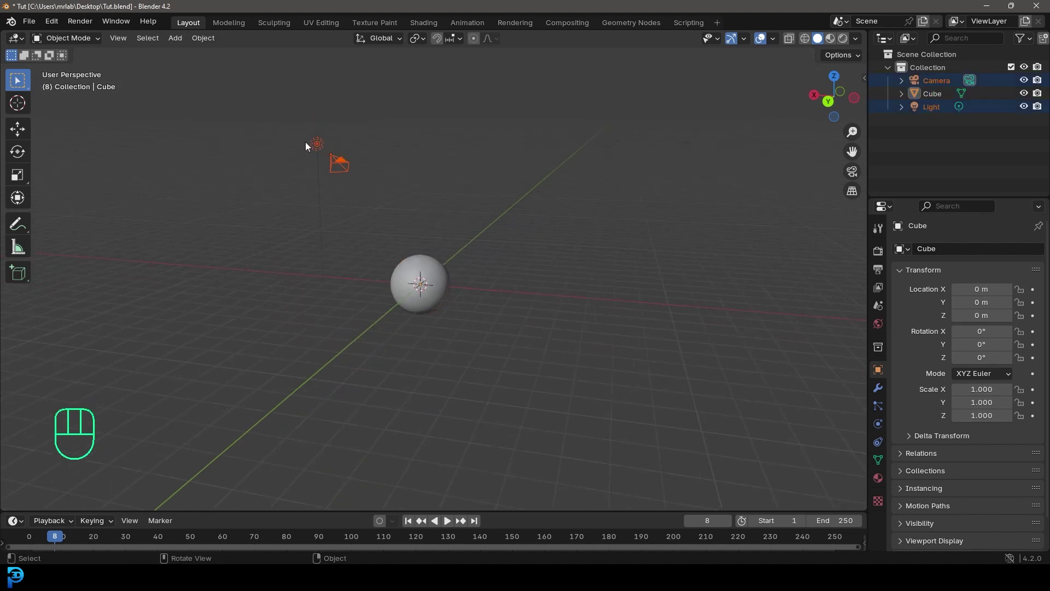
key(Delete)
key(KP_1)
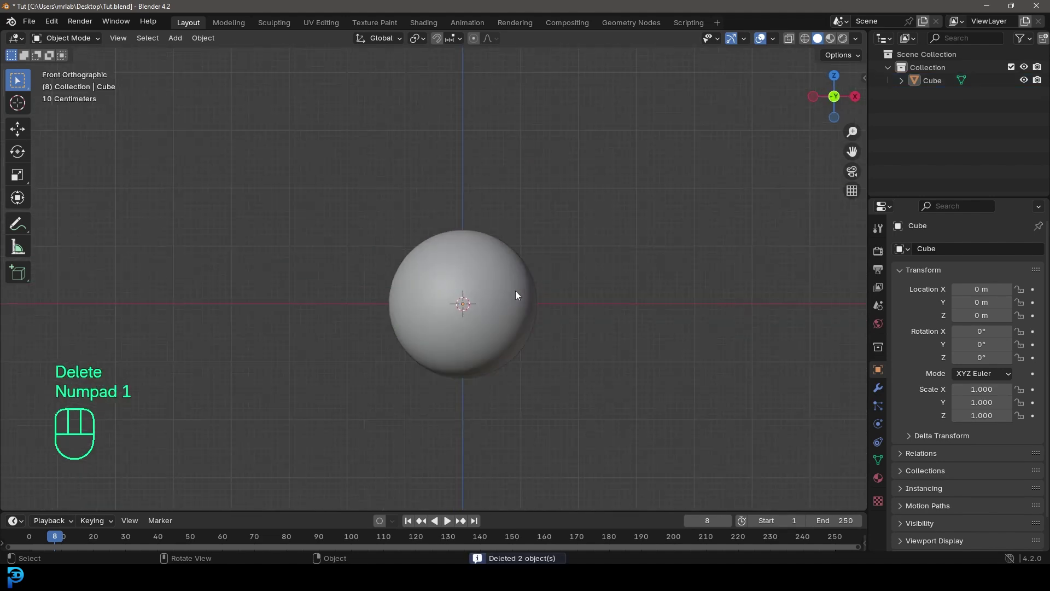
drag(518, 318, 508, 307)
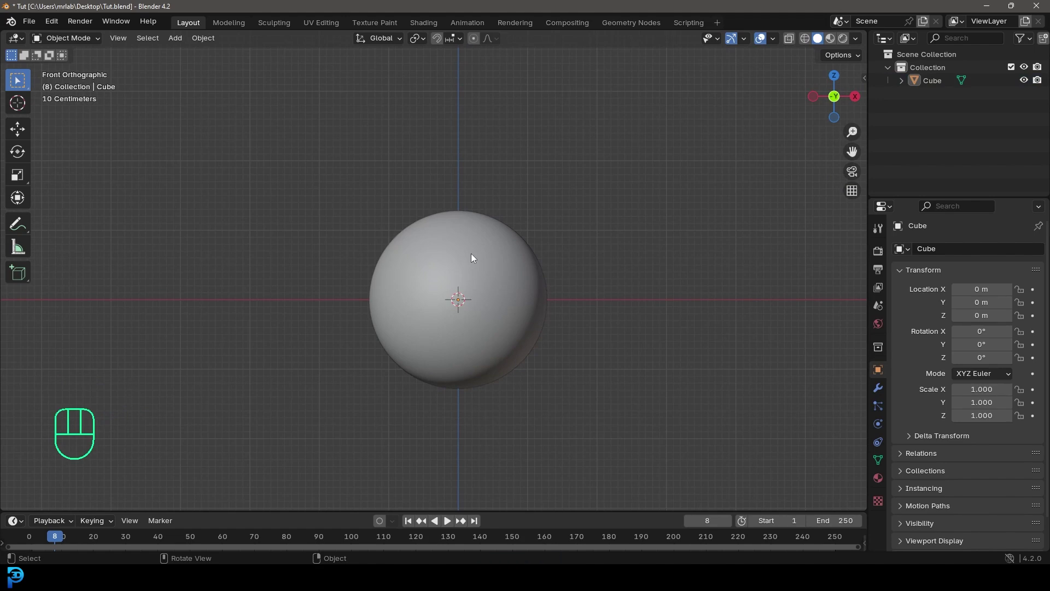
Add Collision physics to the sphere with default settings
click(481, 236)
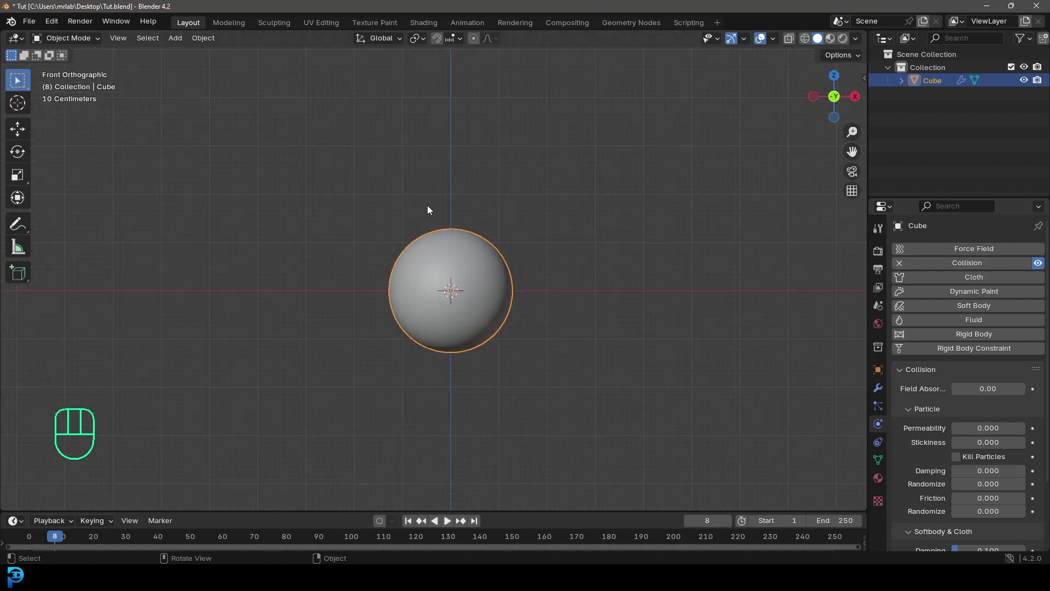
Add a plane and raise it to hover just above the sphere
key(shift+a)
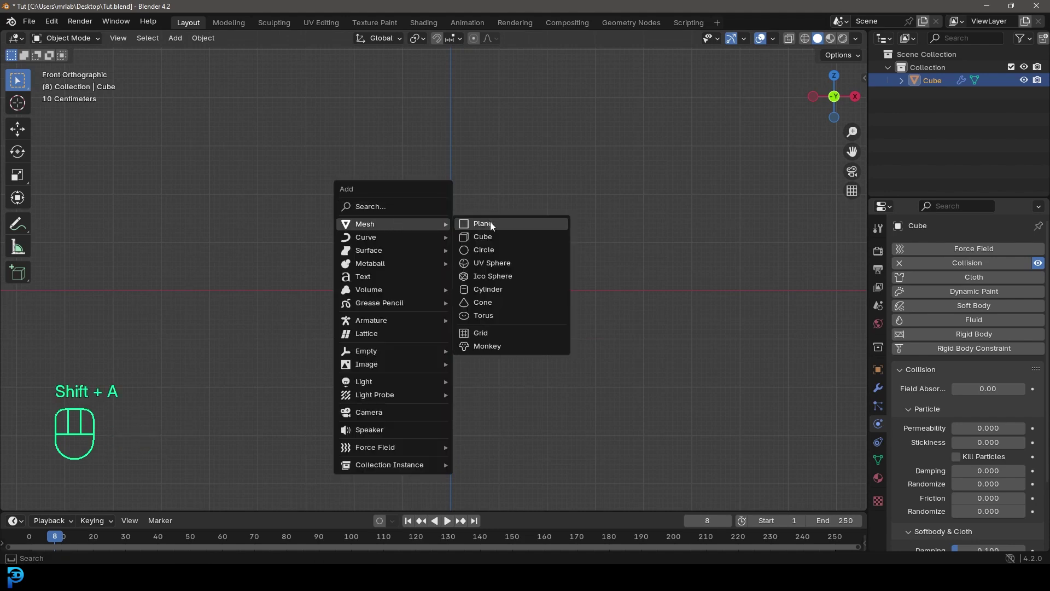
key(g)
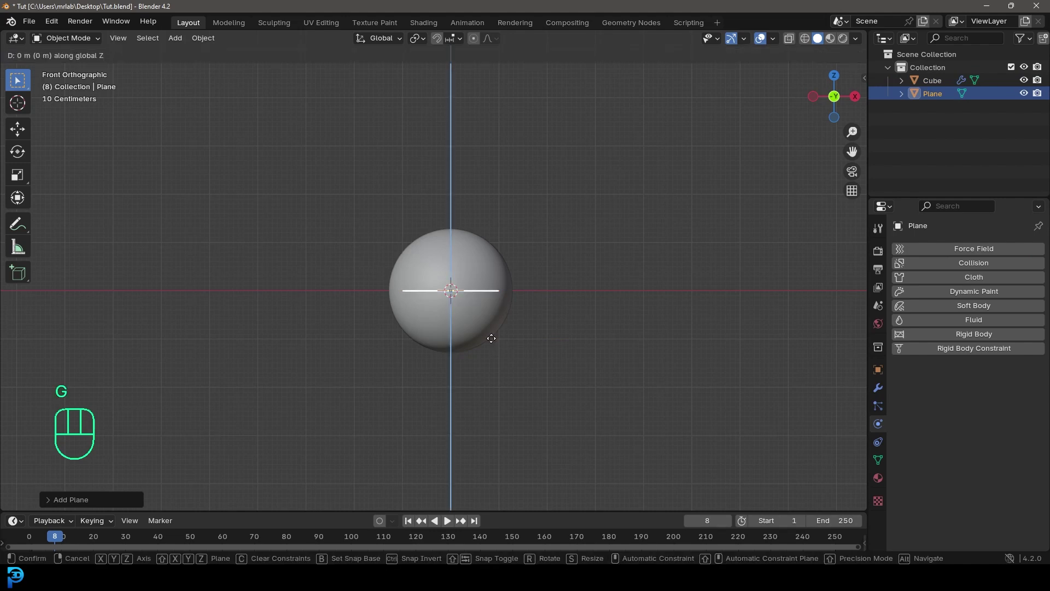
drag(499, 232, 537, 284)
key(s)
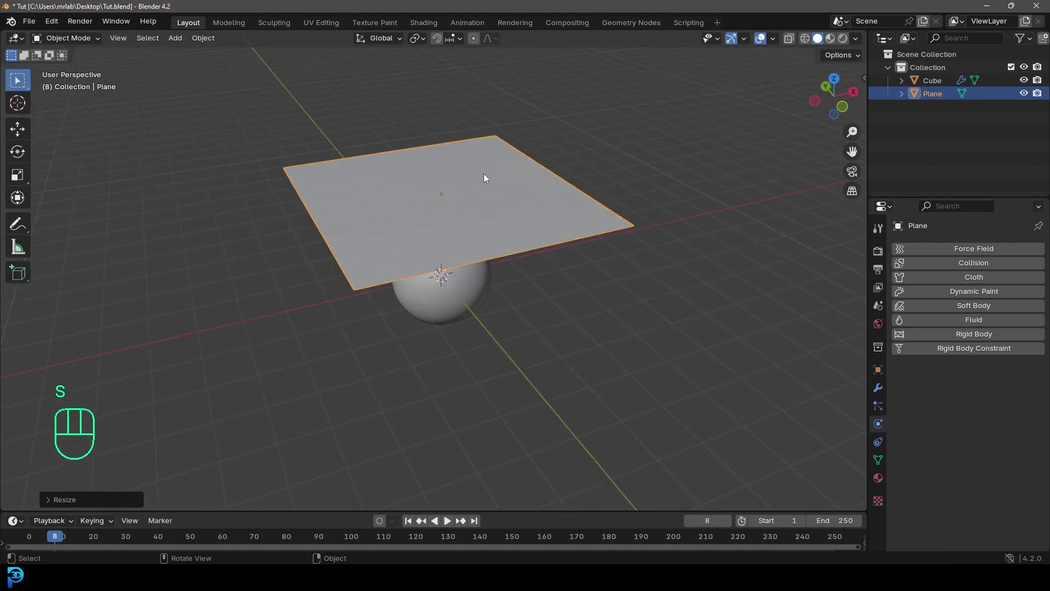
drag(491, 192, 466, 174)
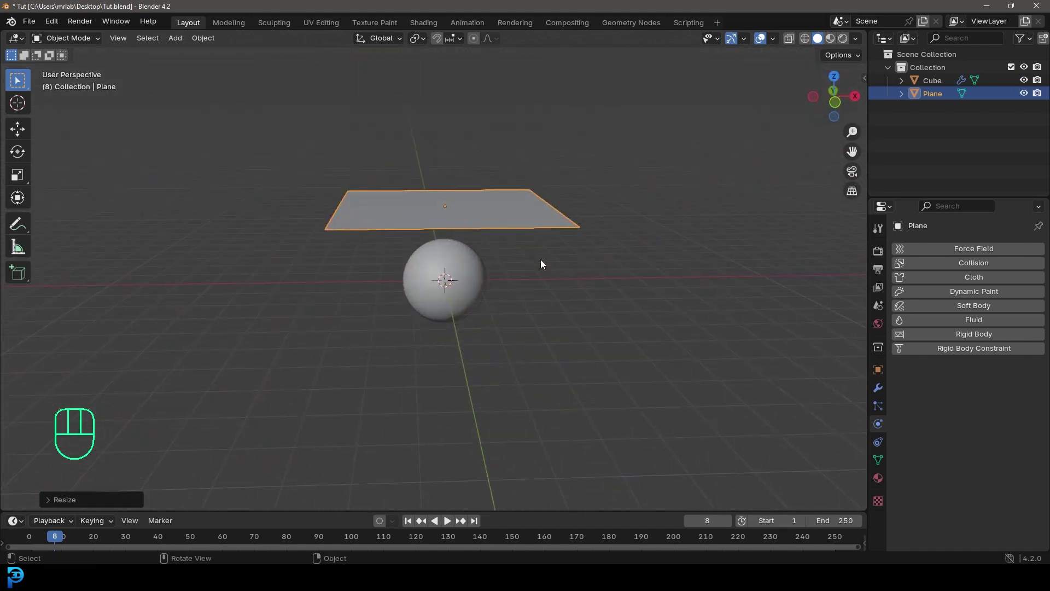
key(s)
drag(564, 253, 561, 267)
drag(449, 171, 479, 190)
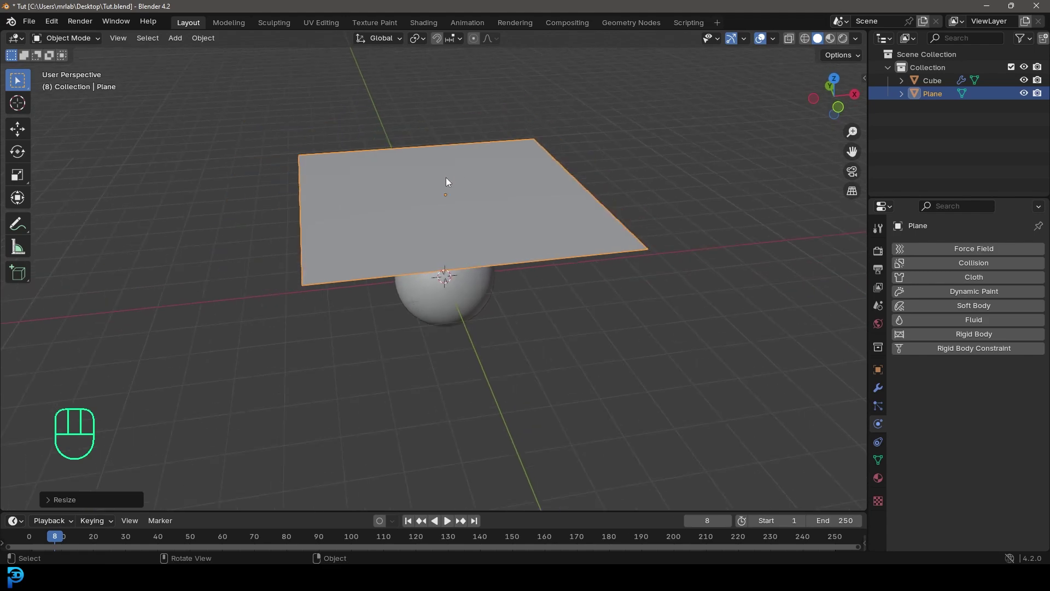
Scale the plane to roughly 6.8 m across and apply its scale to 1.0
key(ctrl+a)
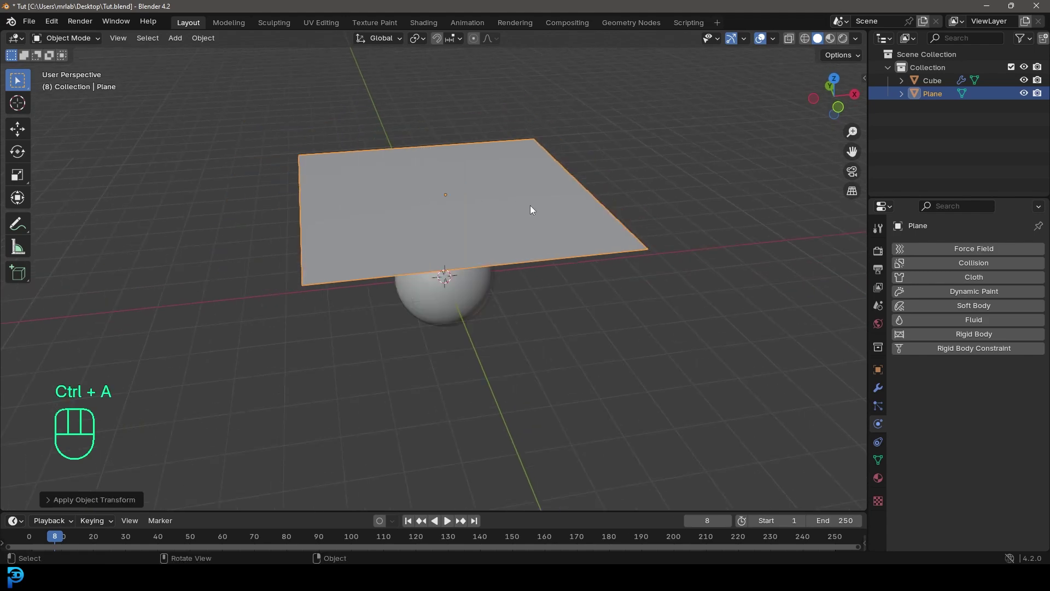
key(s)
key(n)
key(s)
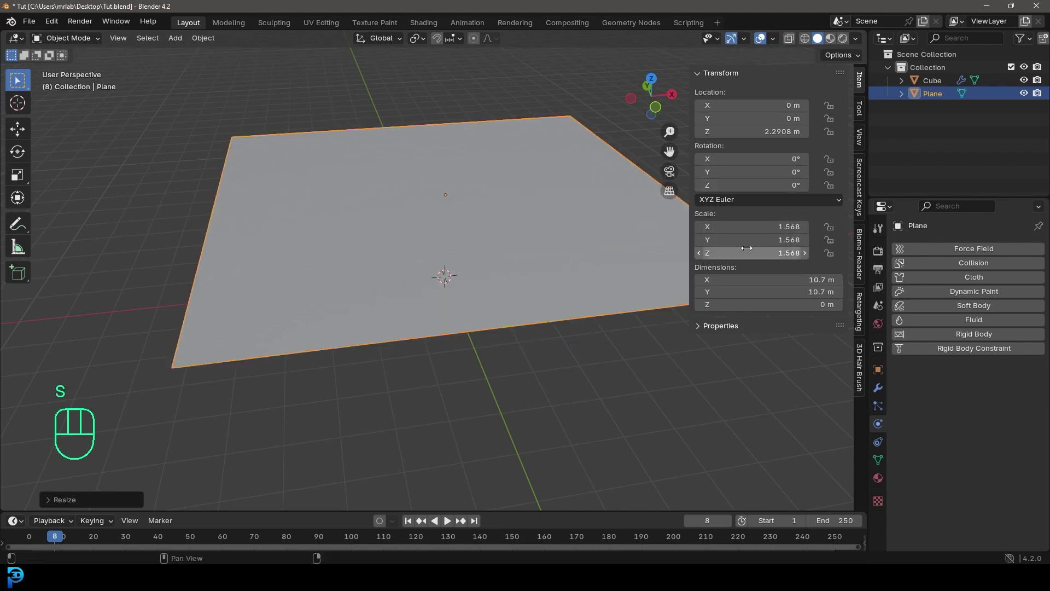
key(ctrl+z)
middle_click(570, 300)
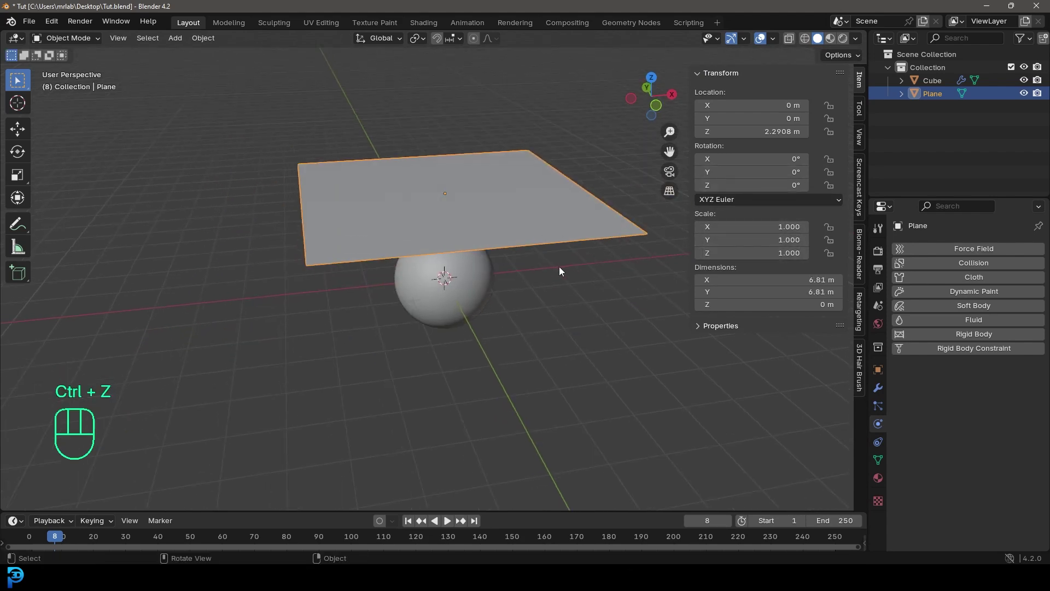
key(ctrl+a)
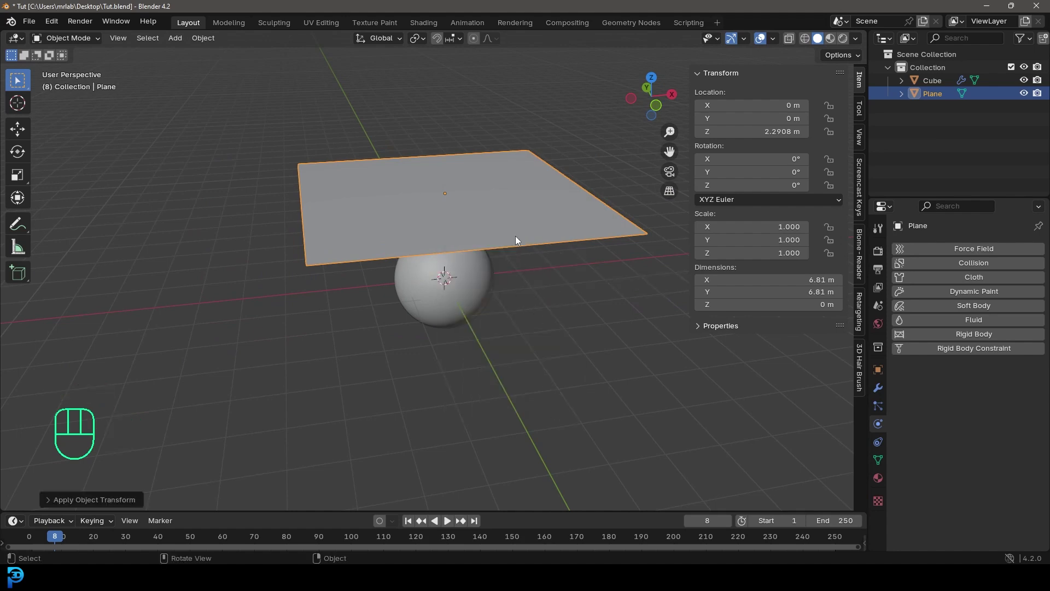
key(n)
drag(559, 277, 570, 271)
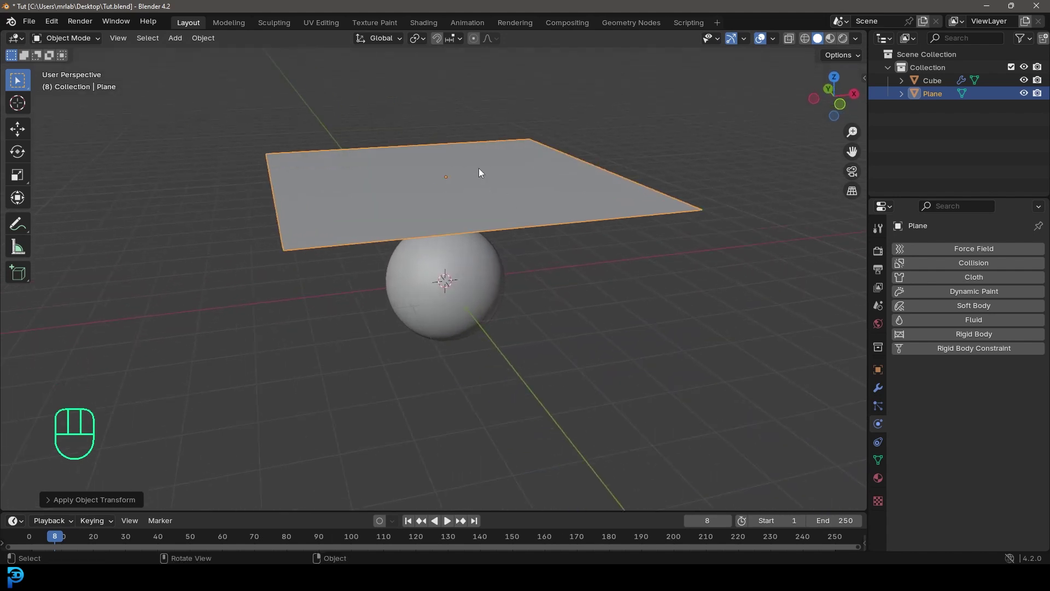
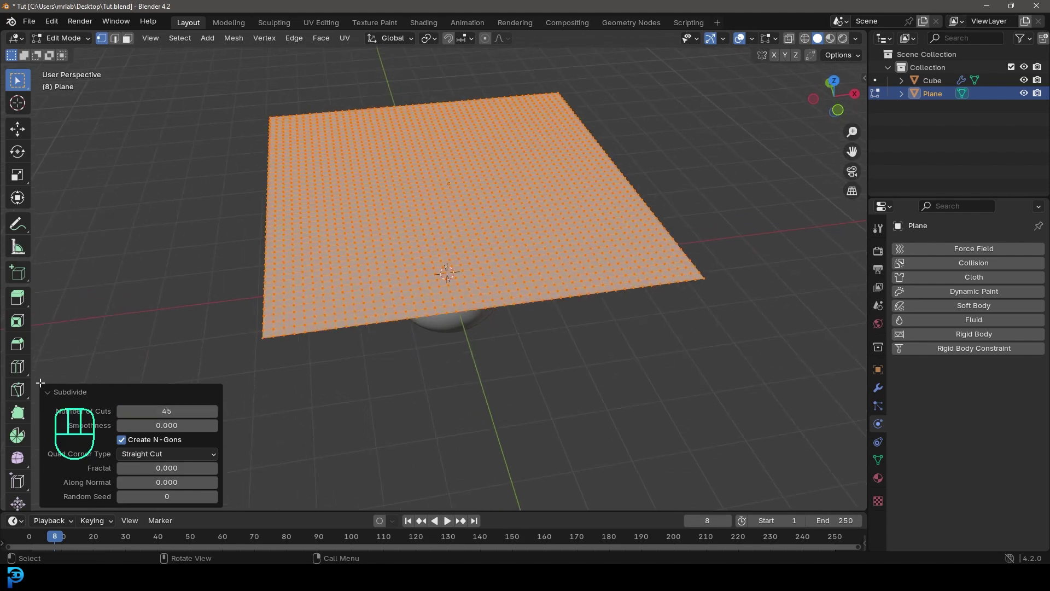
Enlarge the timeline area to play the cloth simulation
drag(64, 42, 74, 57)
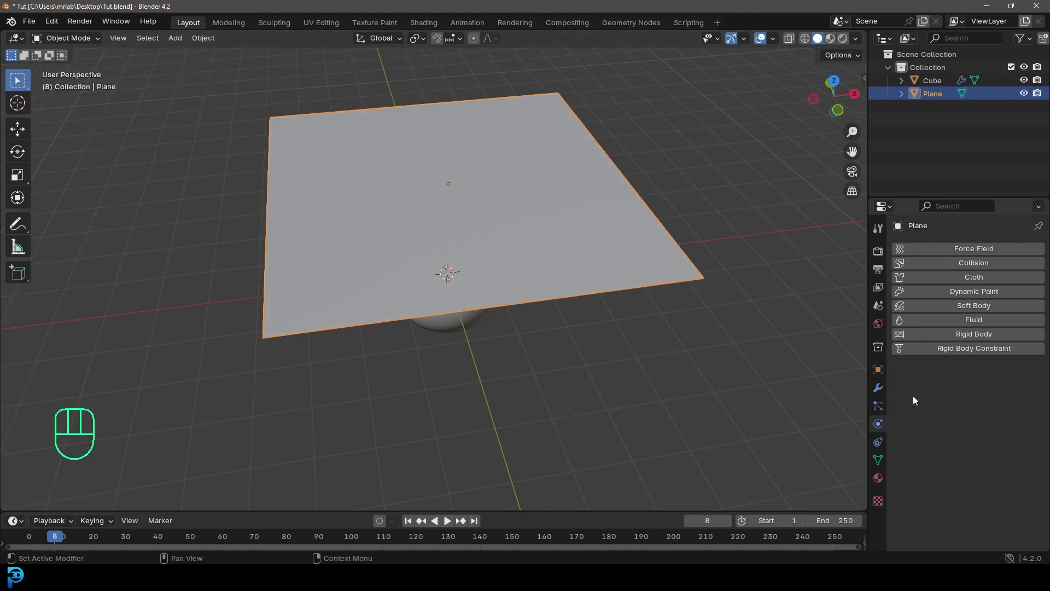
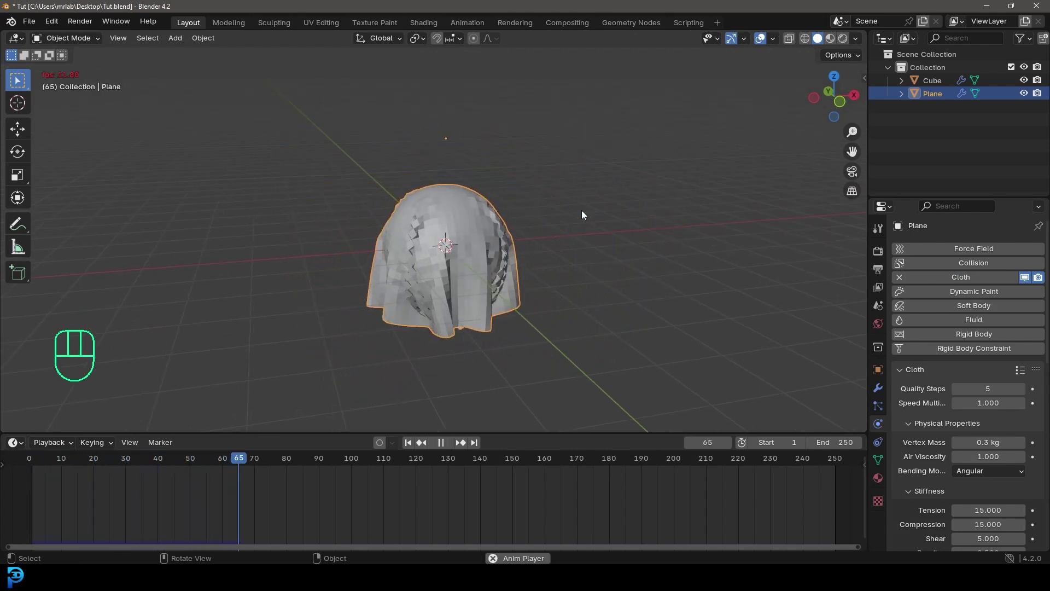
Enable Self Collisions on the cloth and rewind the timeline to frame 1
key(space)
drag(441, 325, 405, 265)
drag(403, 324, 419, 254)
drag(412, 205, 448, 277)
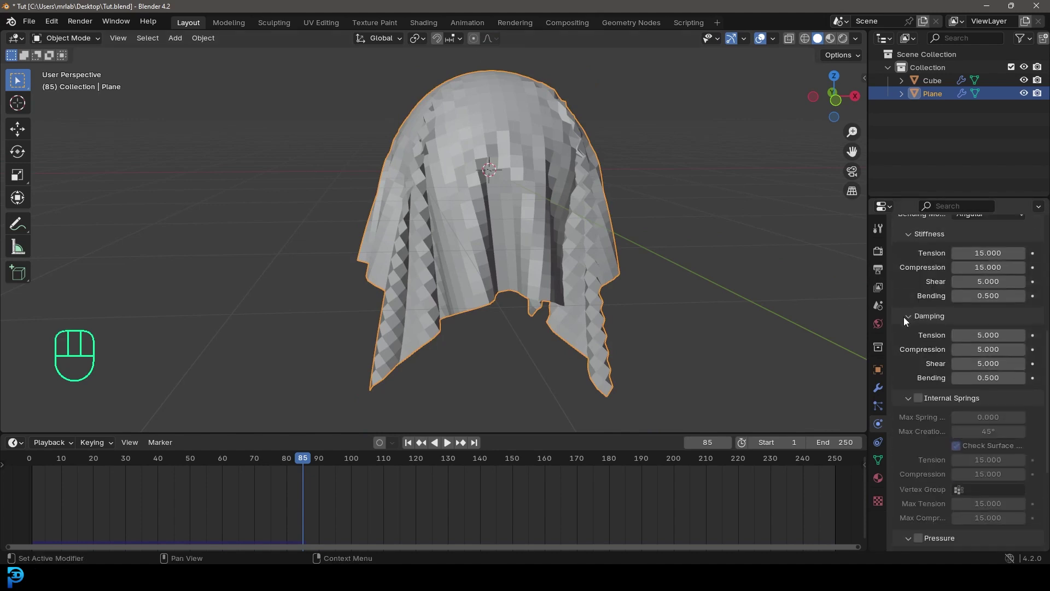
click(915, 512)
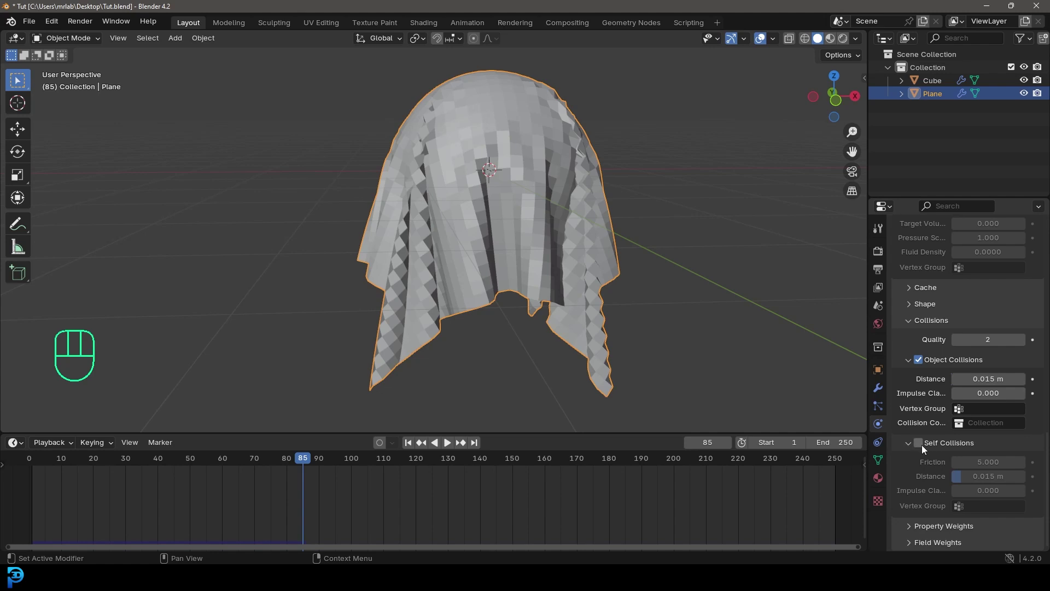
click(924, 449)
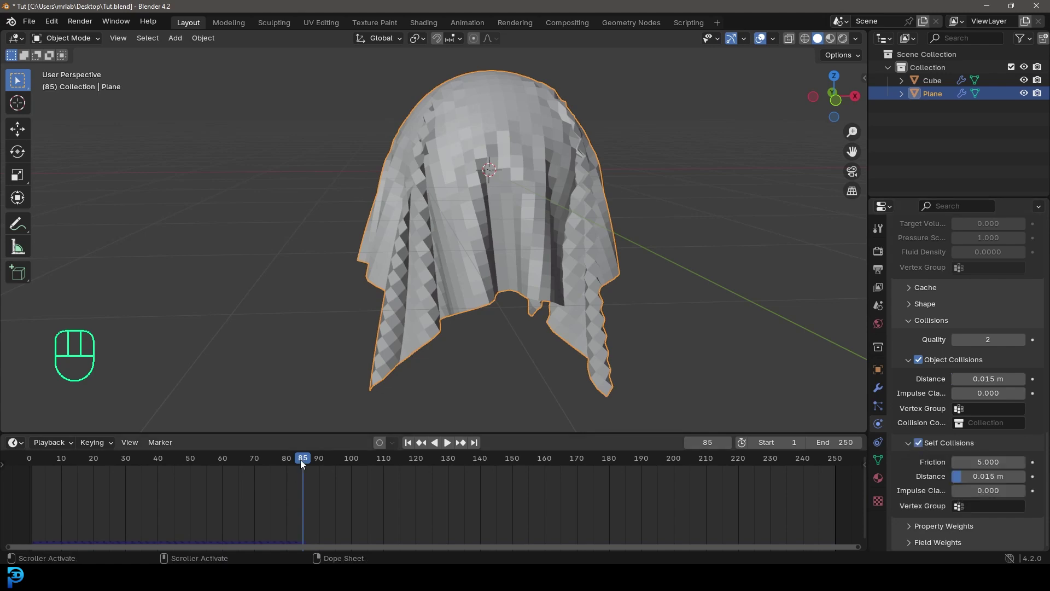
drag(213, 463, 37, 486)
Replay the cloth draping over the sphere and inspect the result
middle_click(489, 247)
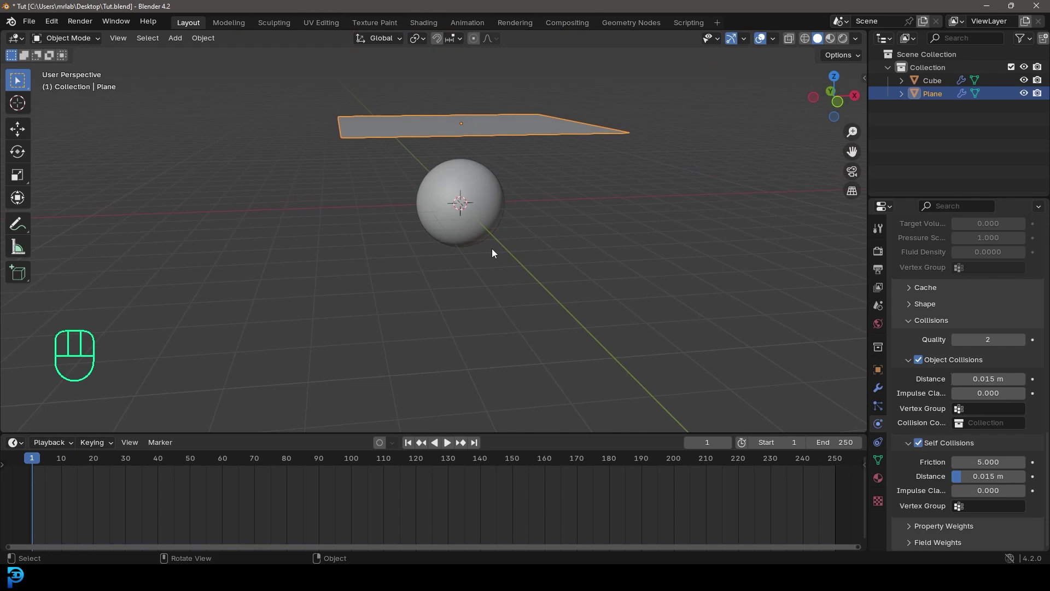
middle_click(527, 189)
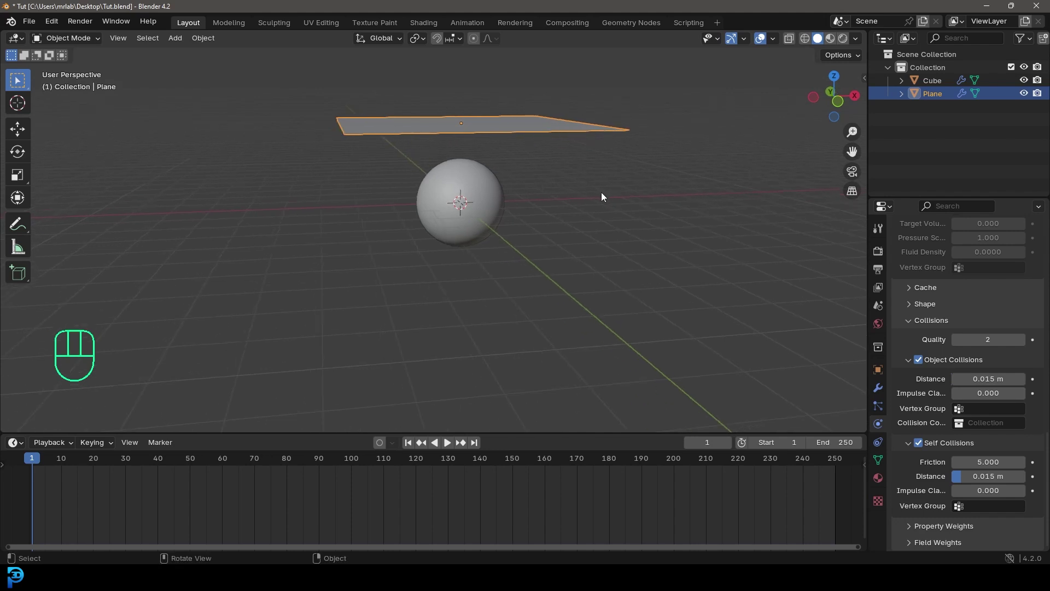
key(space)
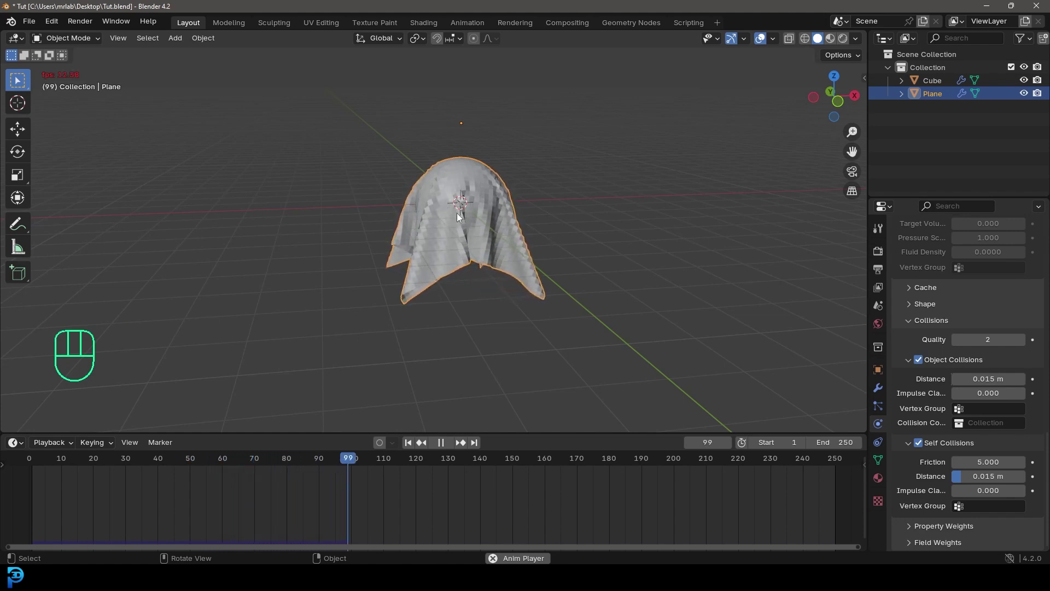
key(space)
middle_click(494, 200)
drag(517, 154, 455, 155)
drag(536, 253, 507, 248)
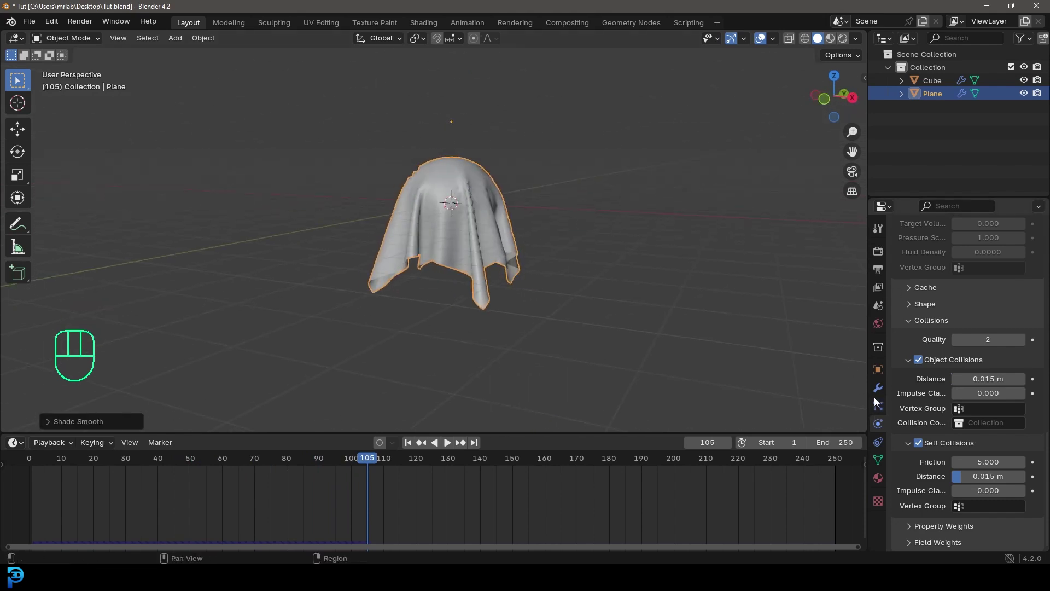
Add a Subdivision Surface modifier to the cloth, replay, and rewind to frame 1
click(880, 389)
drag(994, 249, 797, 271)
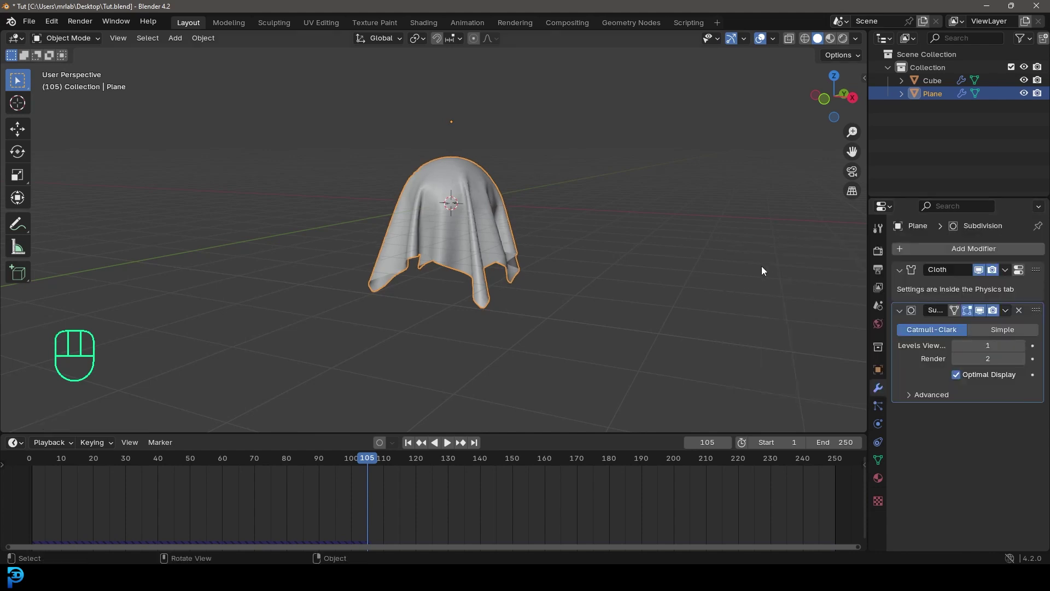
drag(431, 213, 539, 215)
key(space)
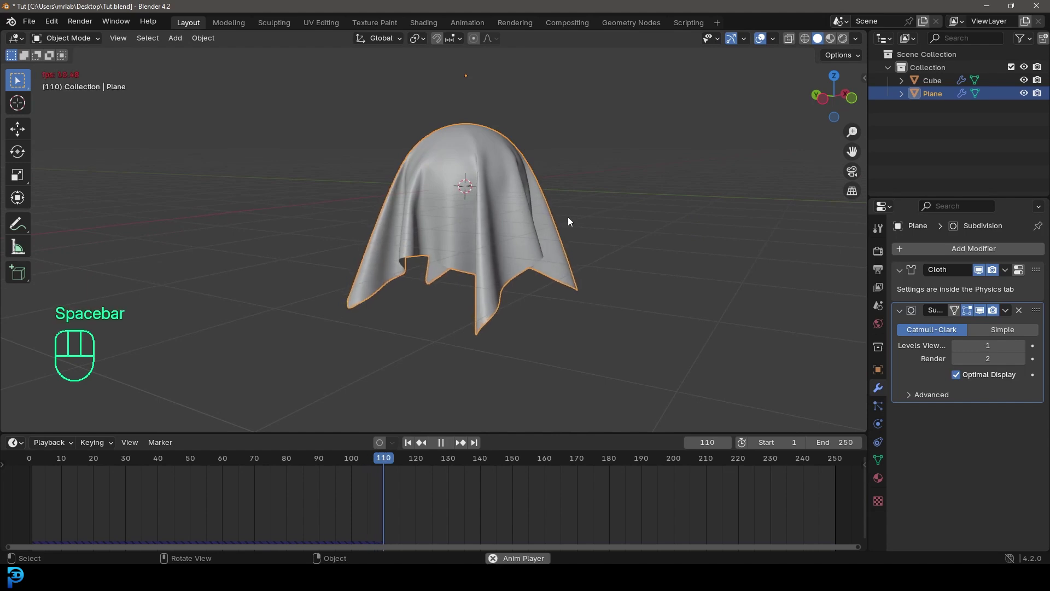
key(space)
key(shift+Left)
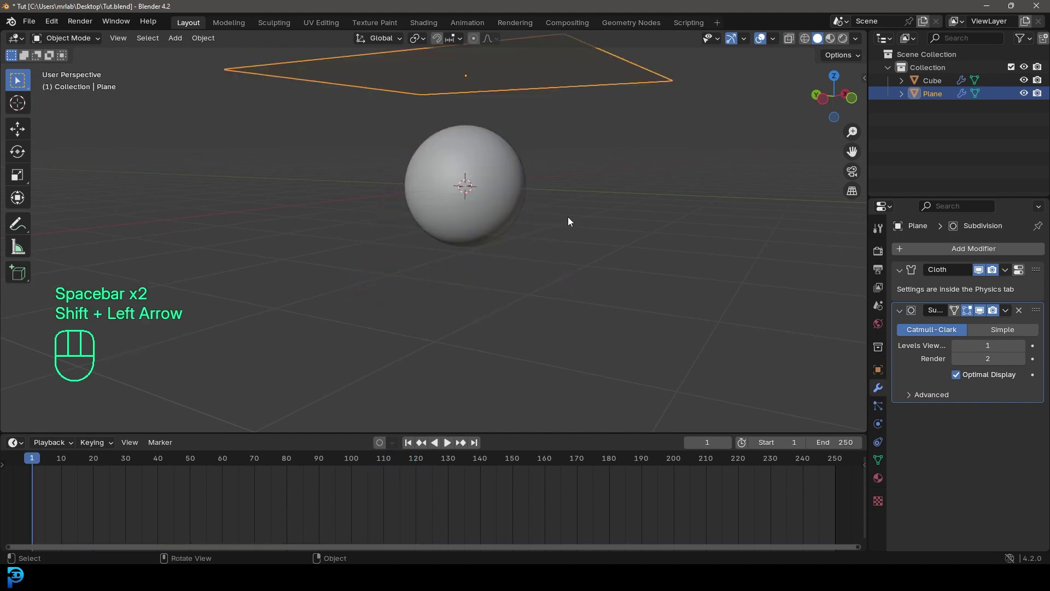
Review the plane's Cloth physics, replay the drape to frame 48, and save the file
drag(492, 134, 435, 163)
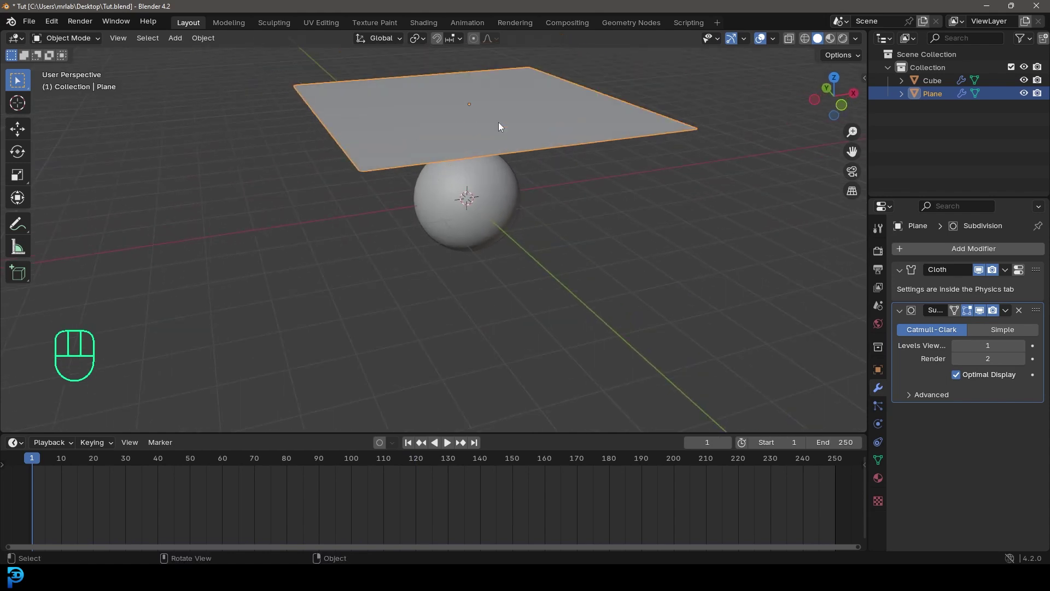
click(594, 99)
click(879, 431)
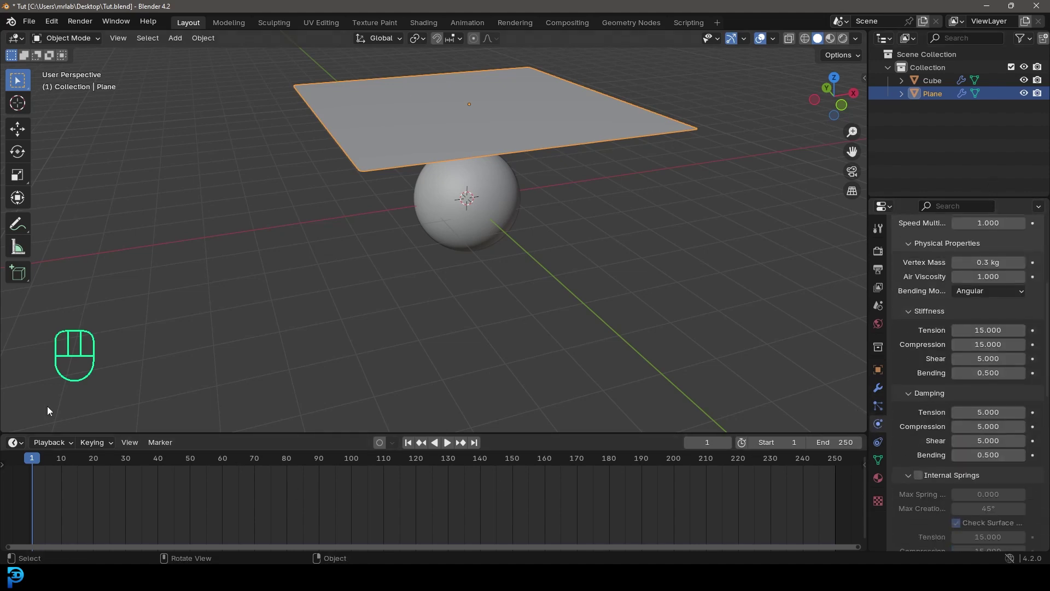
click(36, 463)
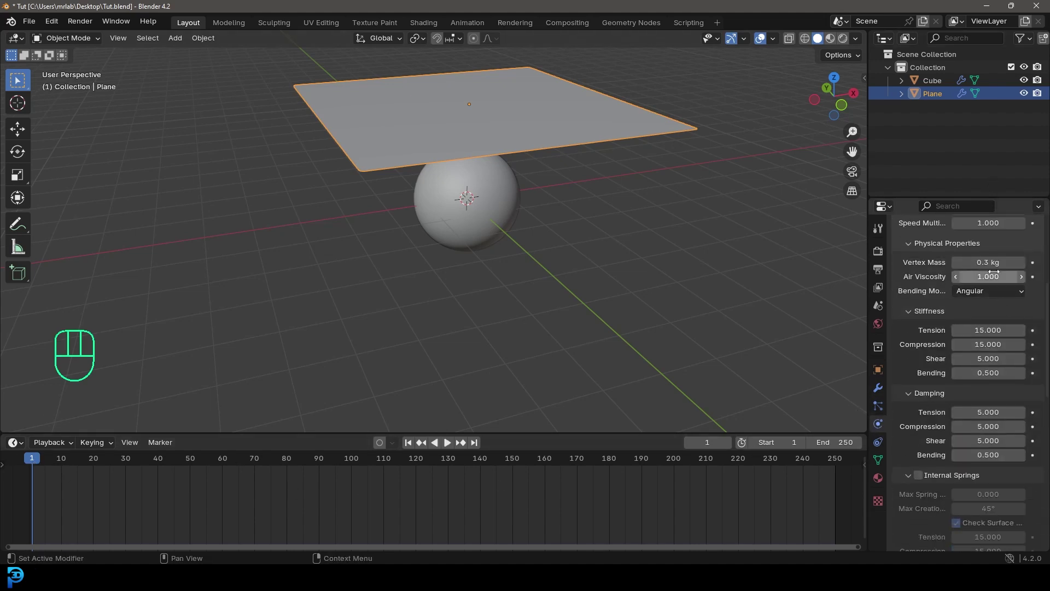
key(space)
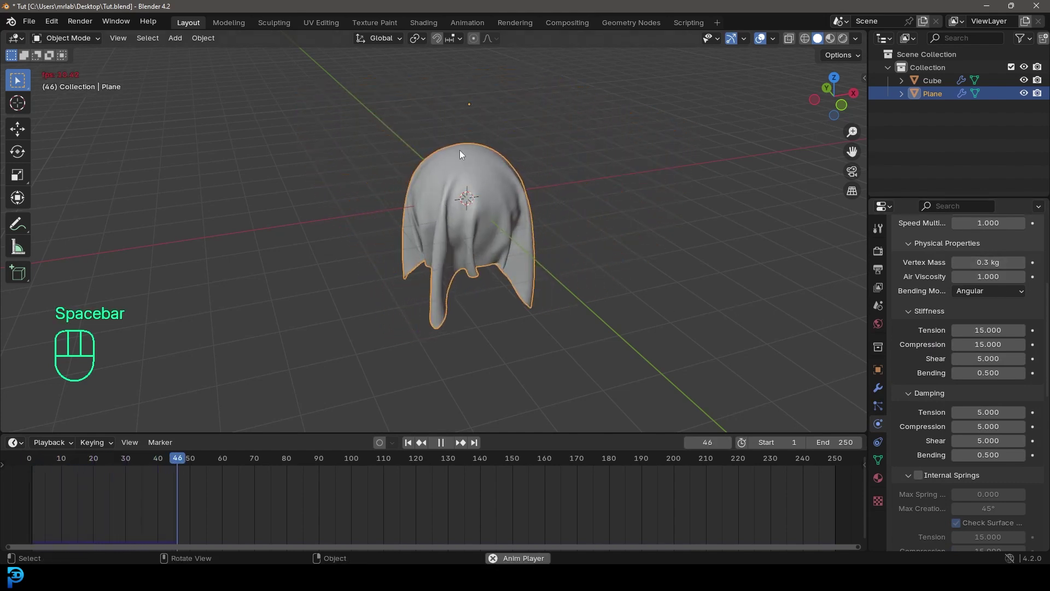
key(space)
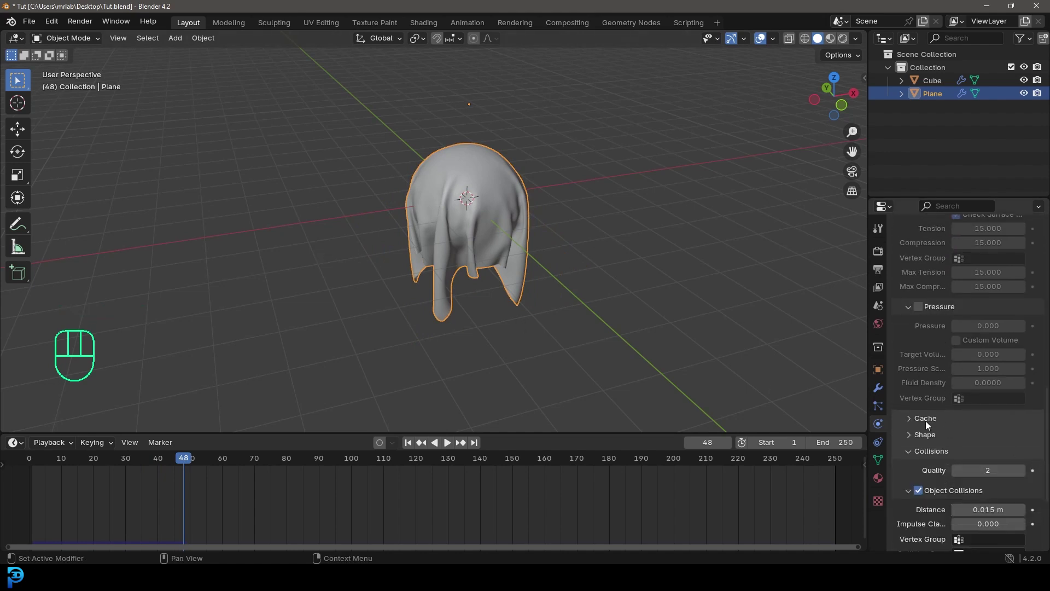
key(ctrl+s)
key(ctrl+s)
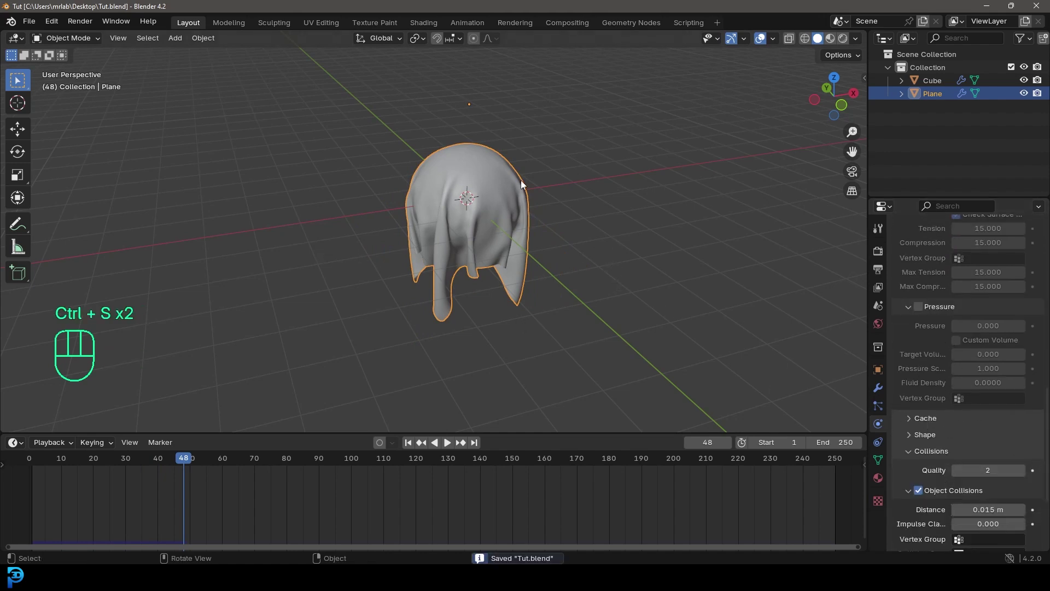
Set the cloth cache to frames 1–120, bake it, and play the baked simulation
click(920, 420)
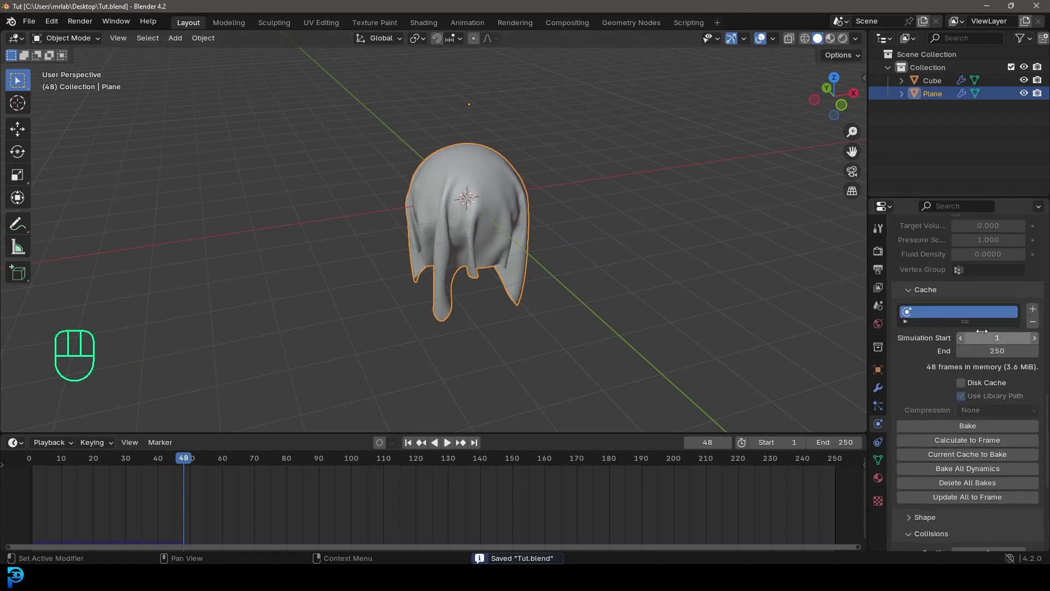
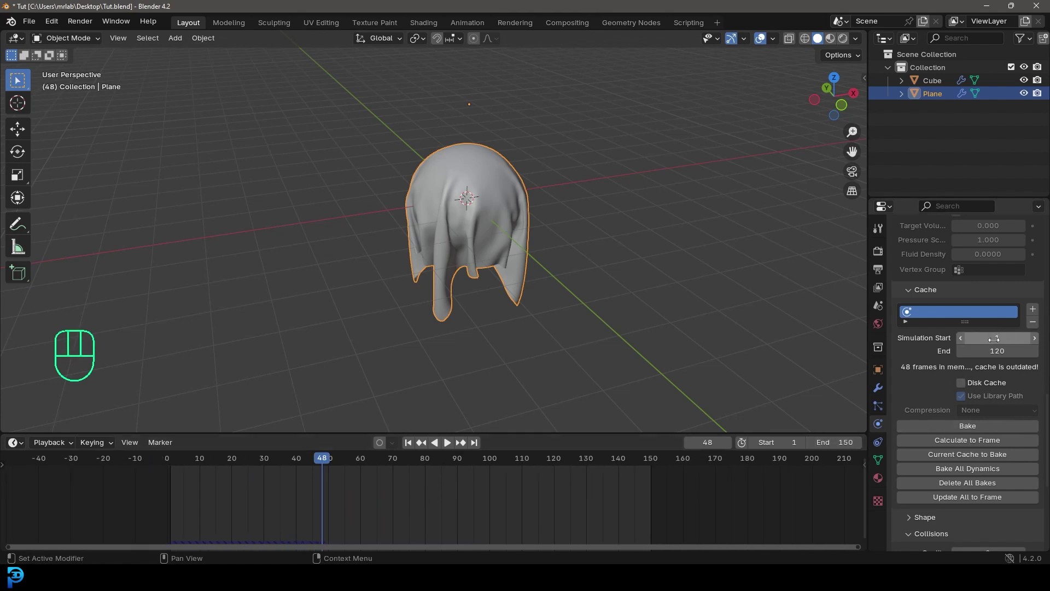
drag(959, 429, 595, 214)
key(space)
drag(581, 272, 573, 259)
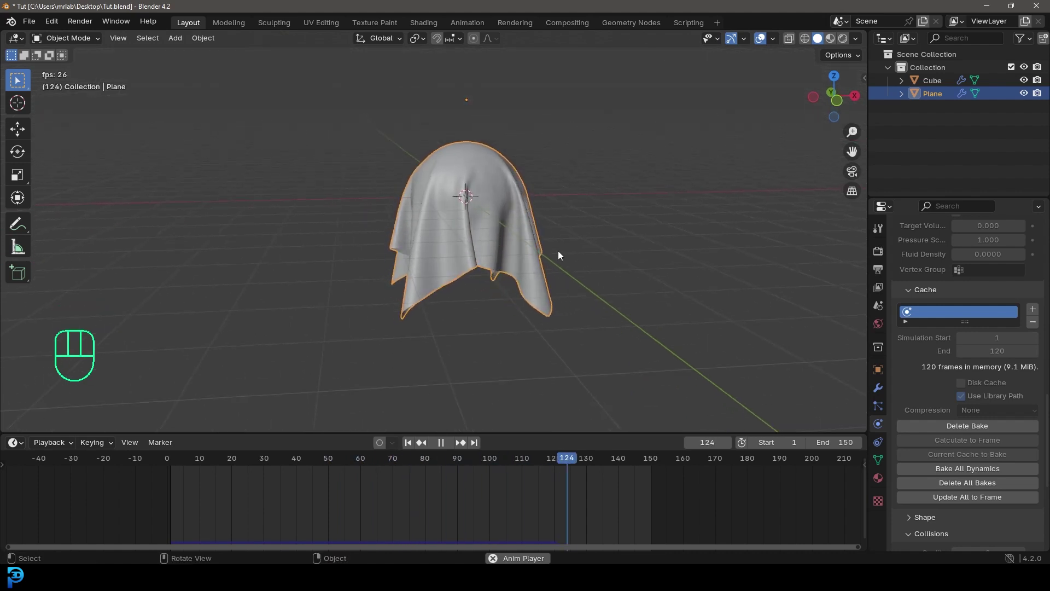
key(space)
Orbit around the draped cloth to inspect it from below
drag(594, 460, 328, 485)
drag(557, 300, 440, 336)
drag(332, 461, 328, 455)
drag(480, 264, 506, 261)
Add a camera aligned to the front view and frame the draped cloth through it
key(KP_1)
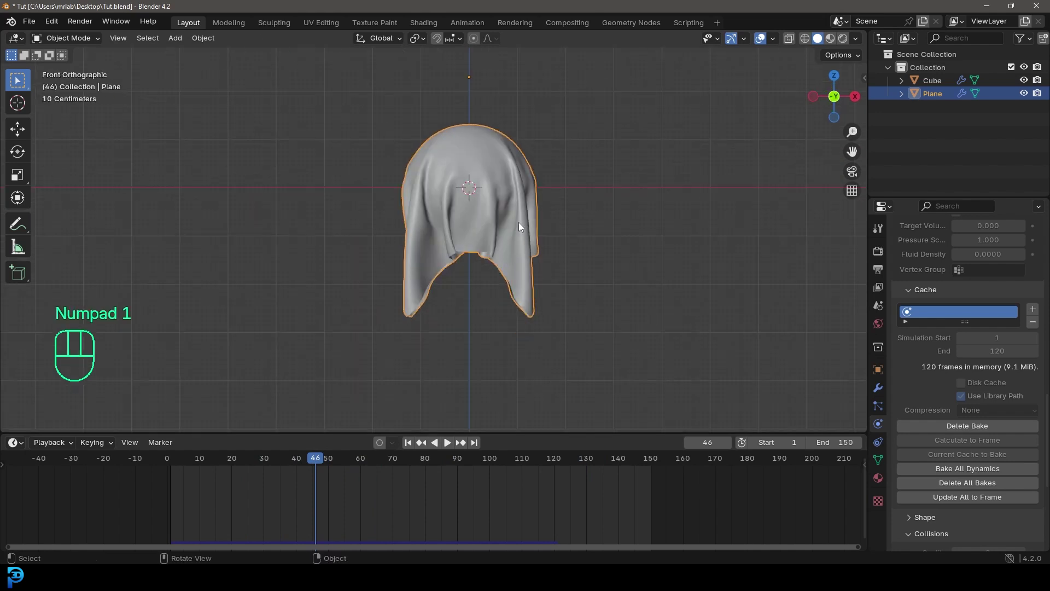
key(shift+a)
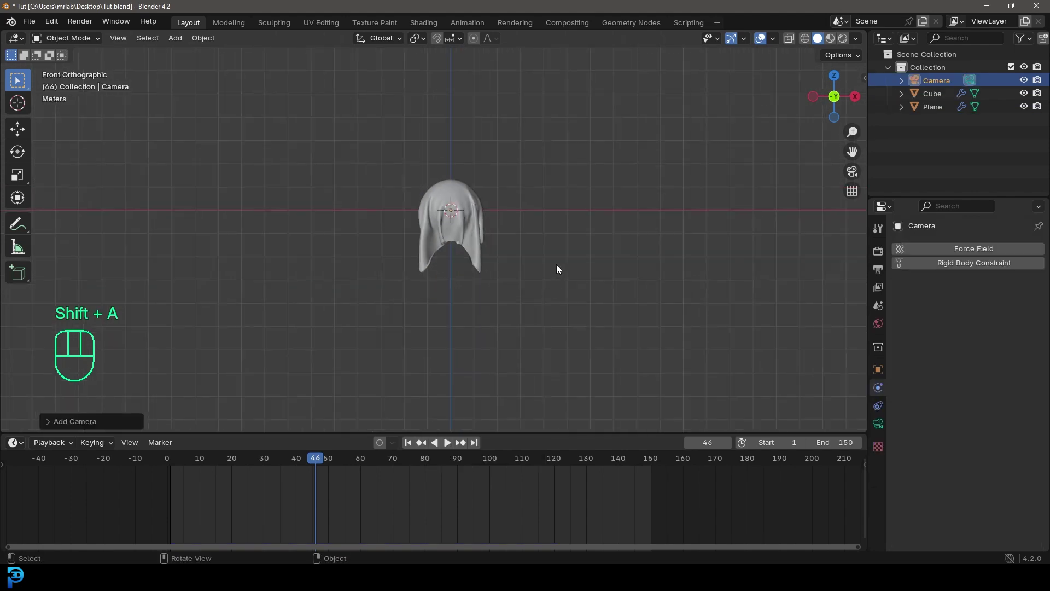
drag(495, 259, 451, 263)
key(g)
key(KP_0)
key(g)
key(g)
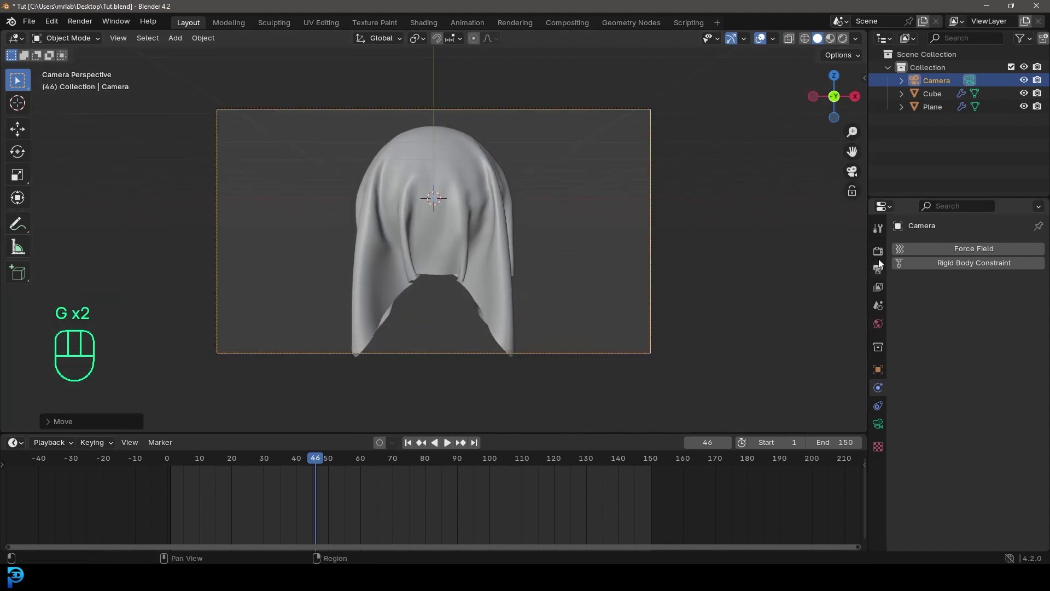
Switch the render engine to Cycles with the device on GPU Compute and 50 max samples
click(881, 256)
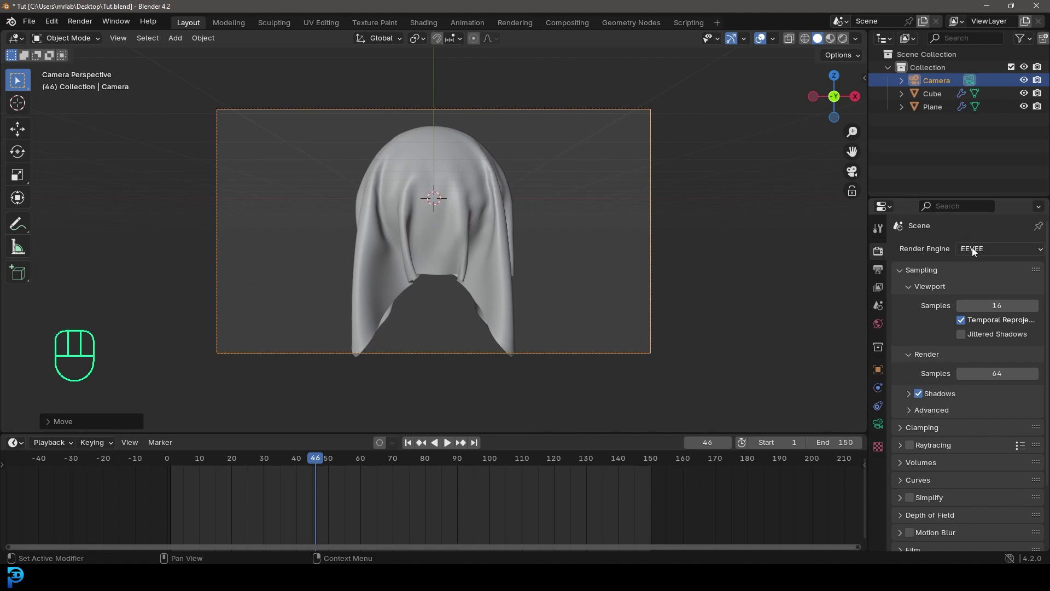
drag(976, 251, 990, 296)
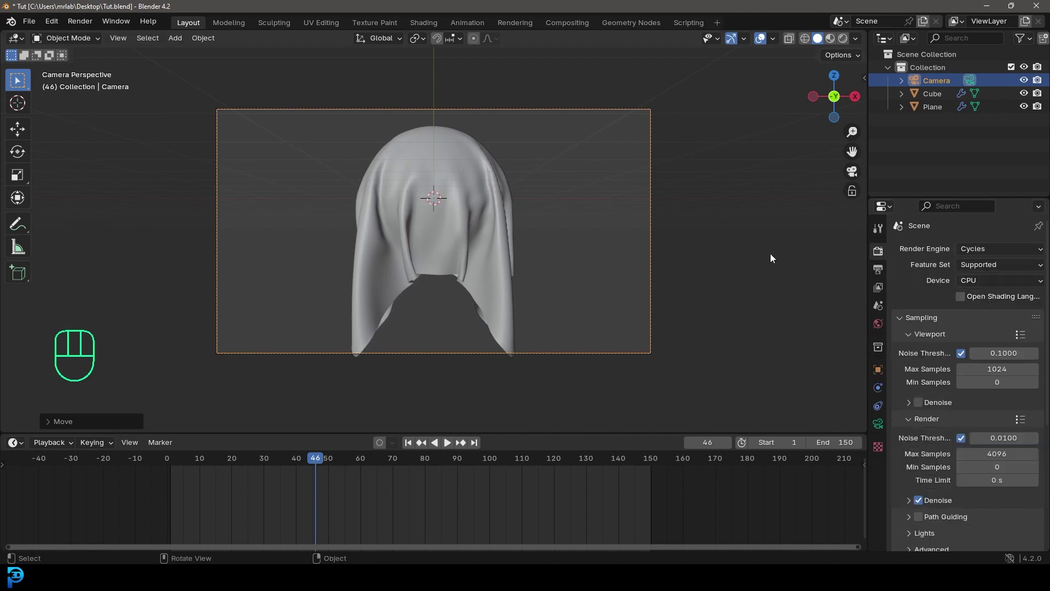
drag(987, 286, 987, 315)
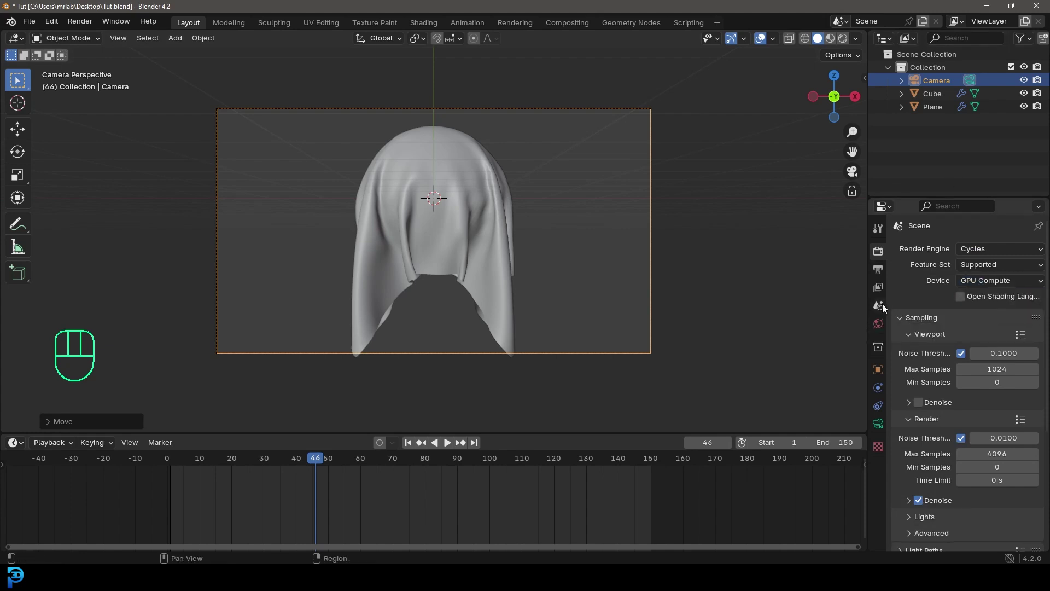
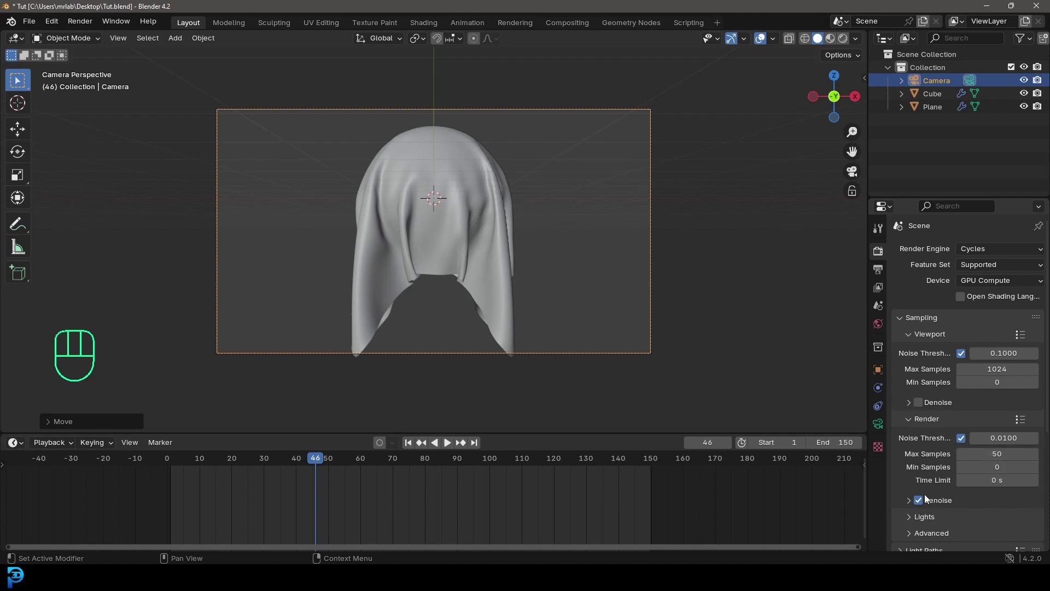
Add a 300 W, 3 m area light and move it to the right of the cloth, ready to duplicate from top view
key(shift+a)
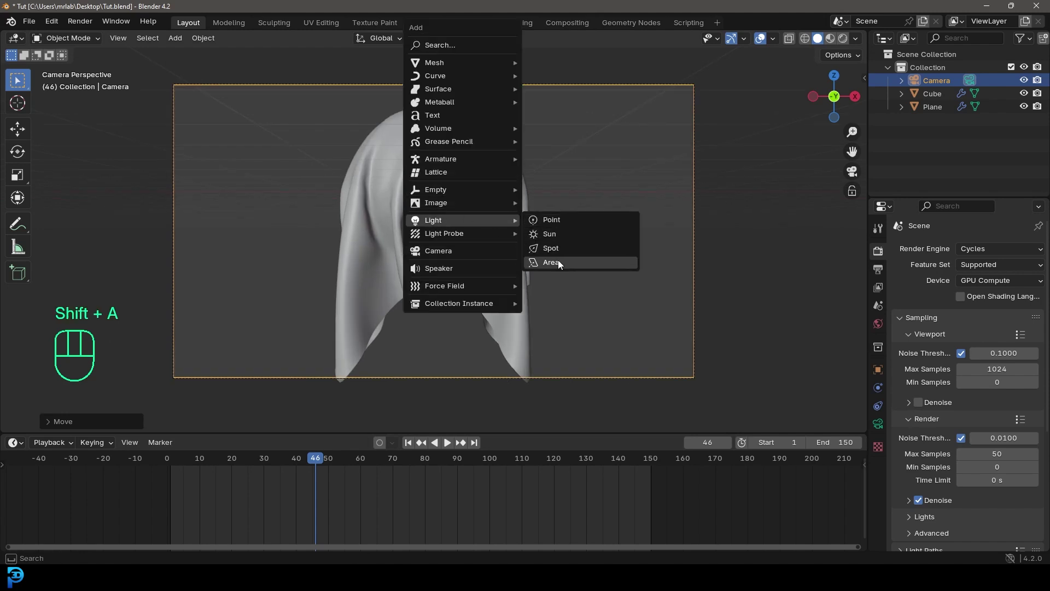
key(KP_1)
key(g)
key(r)
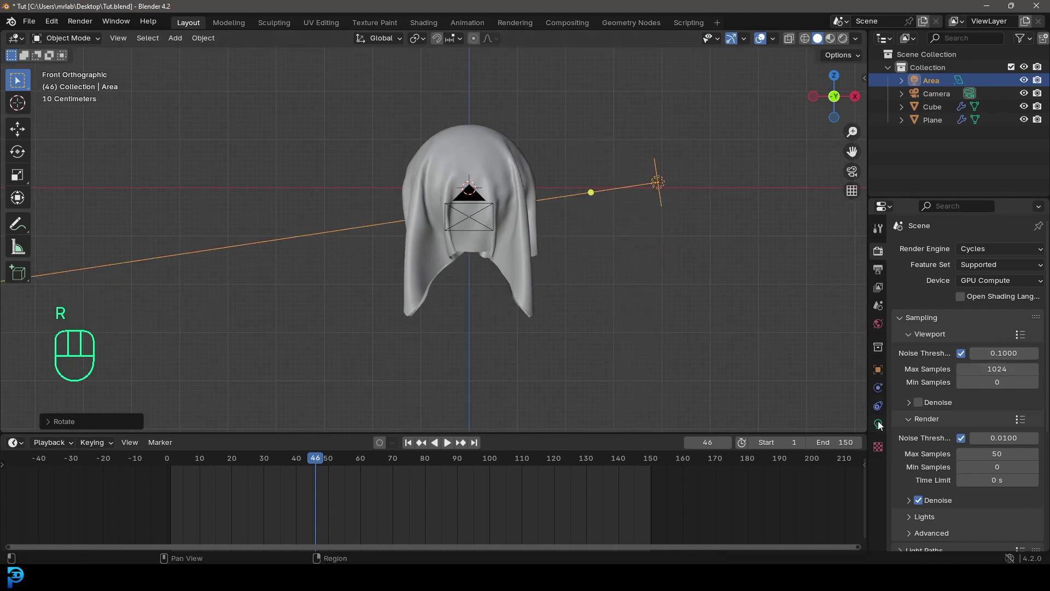
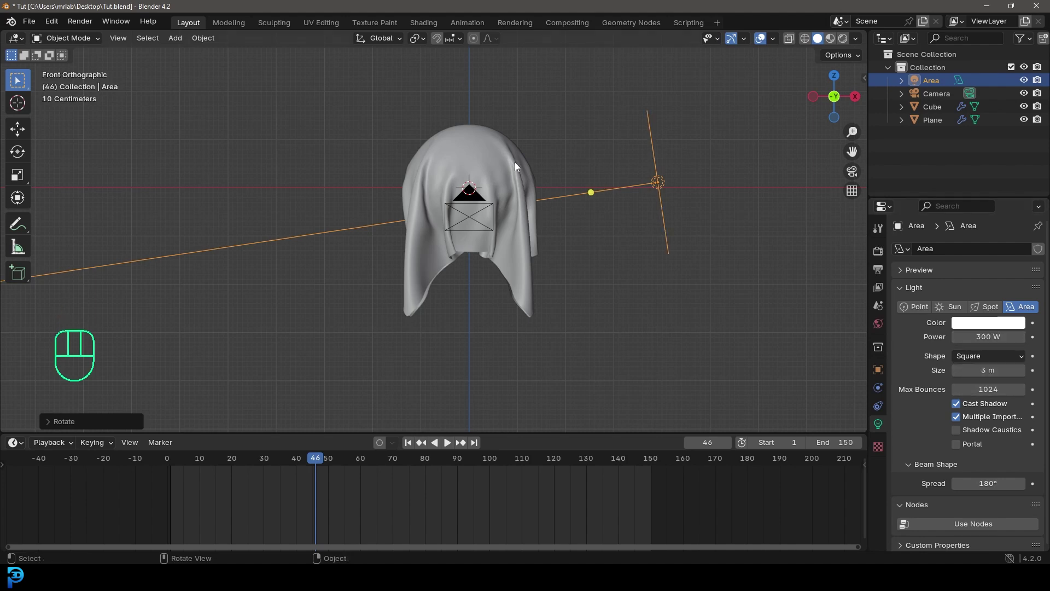
key(g)
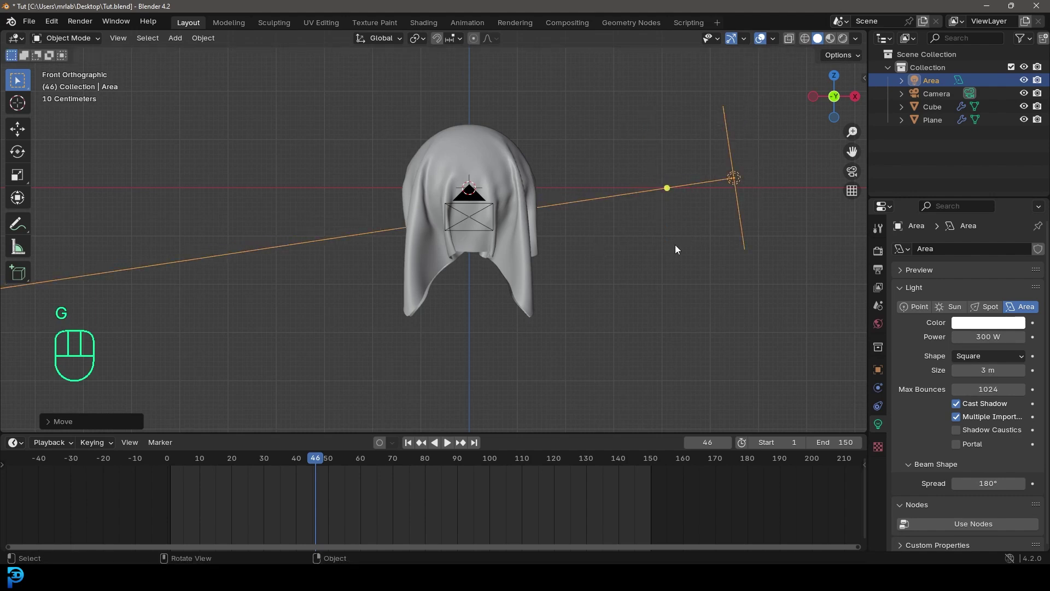
key(KP_7)
Duplicate and rotate lights so three area lights face the cloth, one at 2000 W and 5 m
key(shift+d)
key(r)
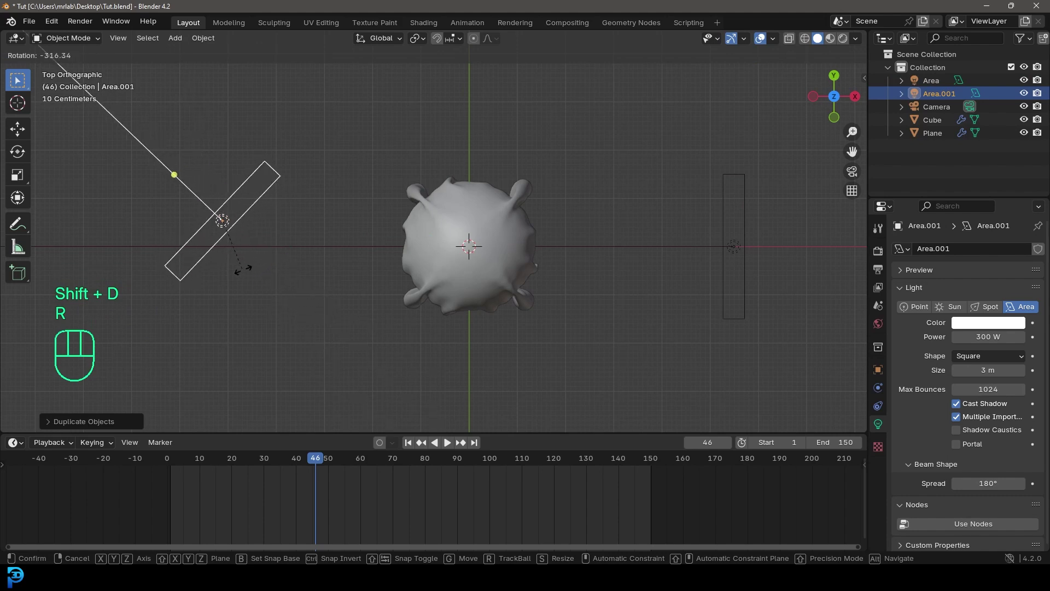
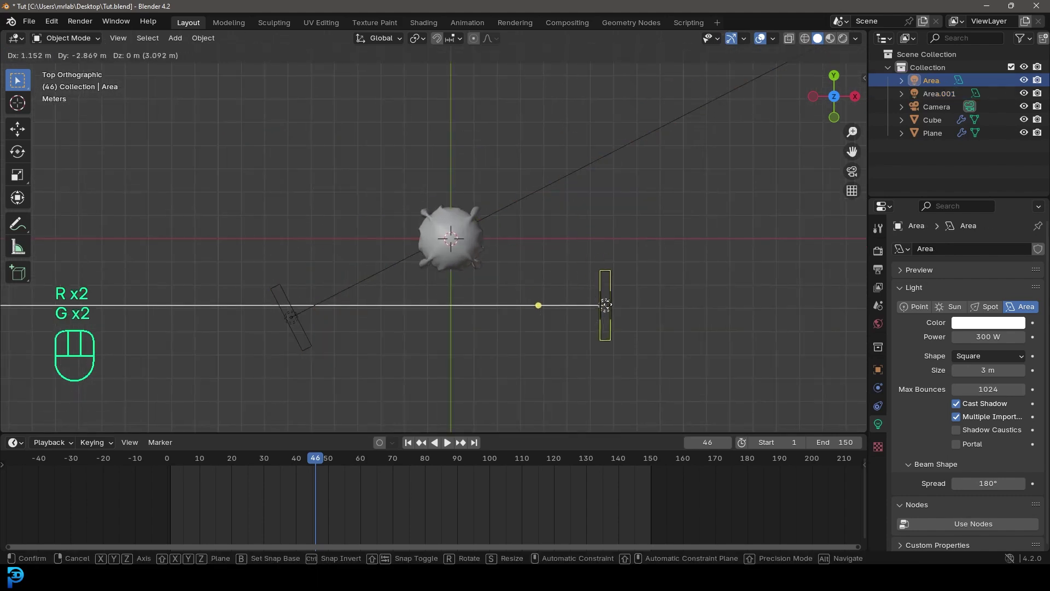
key(r)
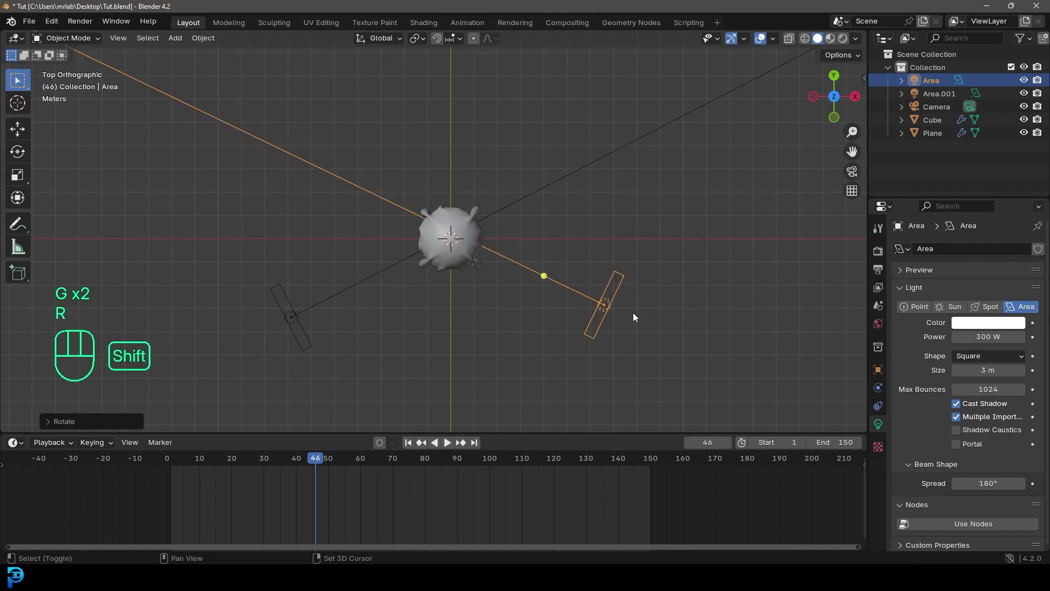
key(shift+d)
key(r)
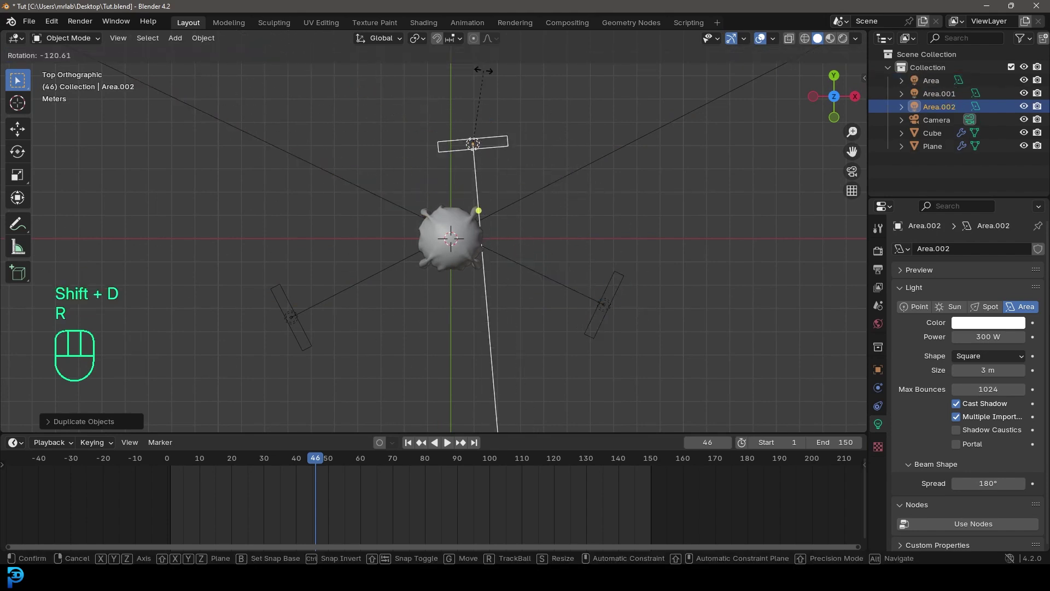
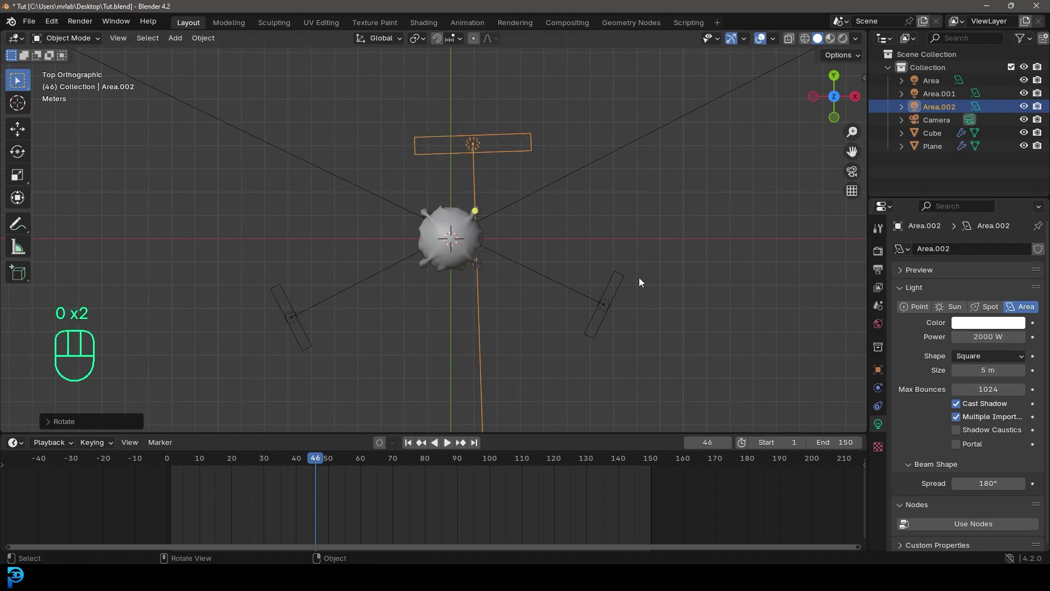
key(g)
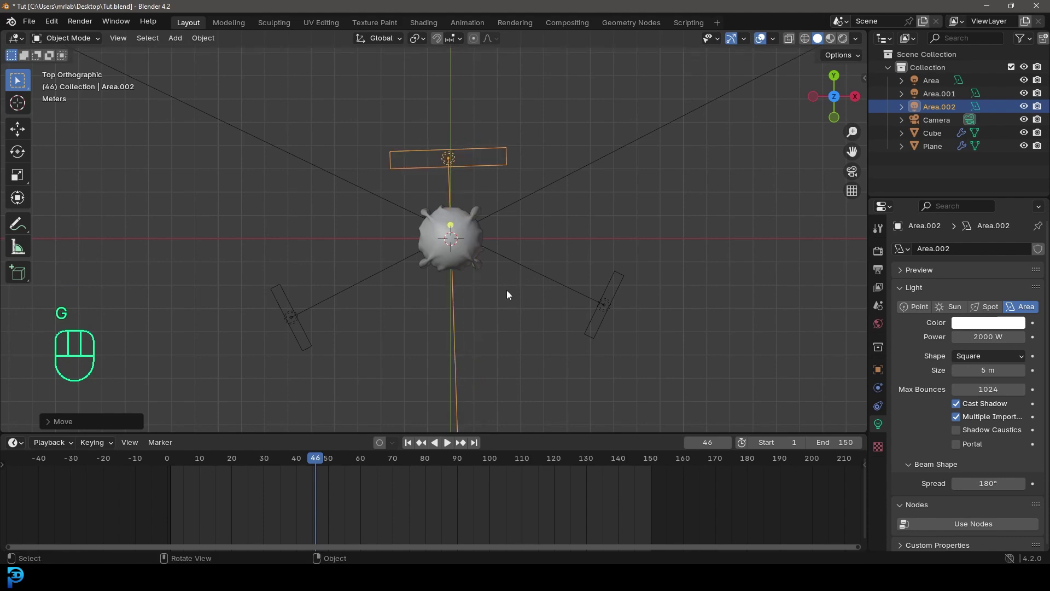
Look through the camera and show the scene in Rendered viewport shading
key(KP_0)
key(z)
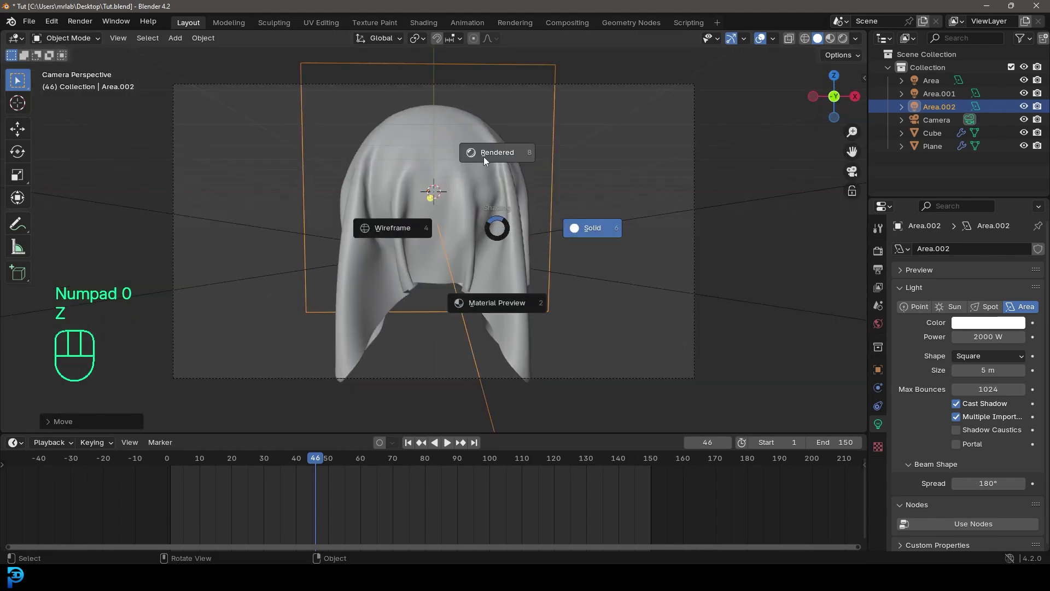